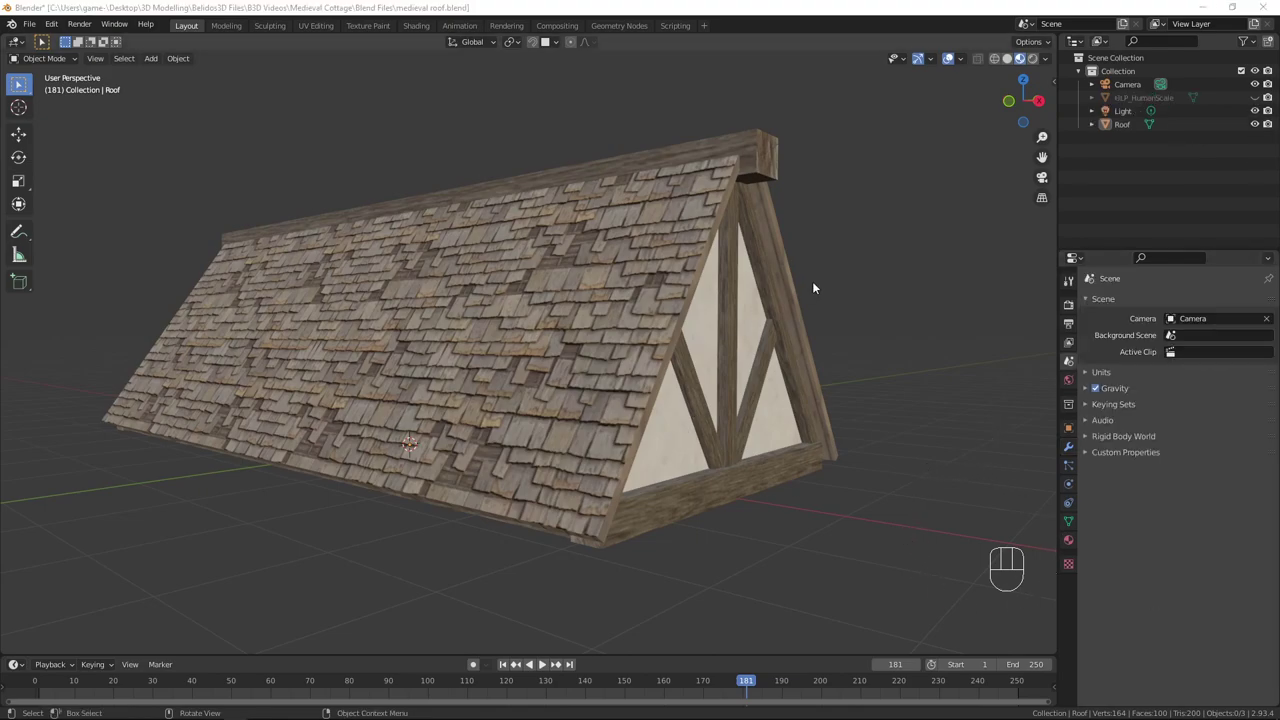
Step: Orbit the view around the roof to look at the duplicated copy Roof.001
drag(783, 292, 572, 292)
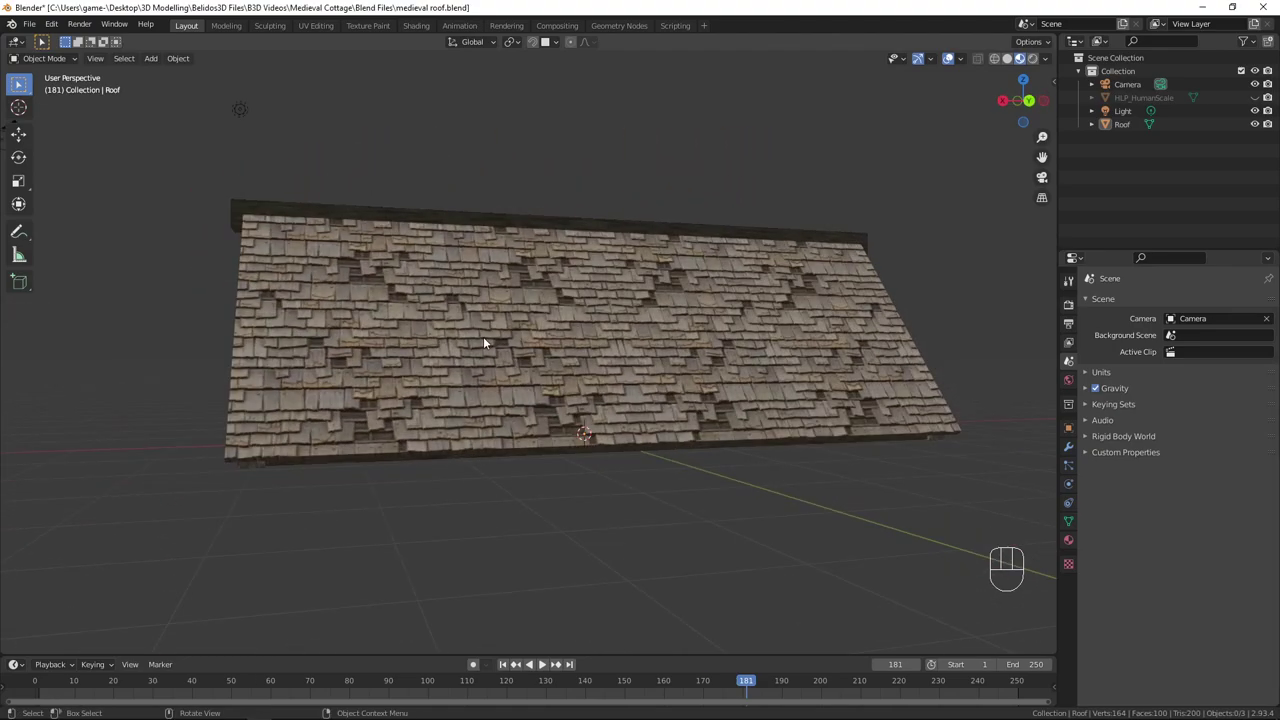
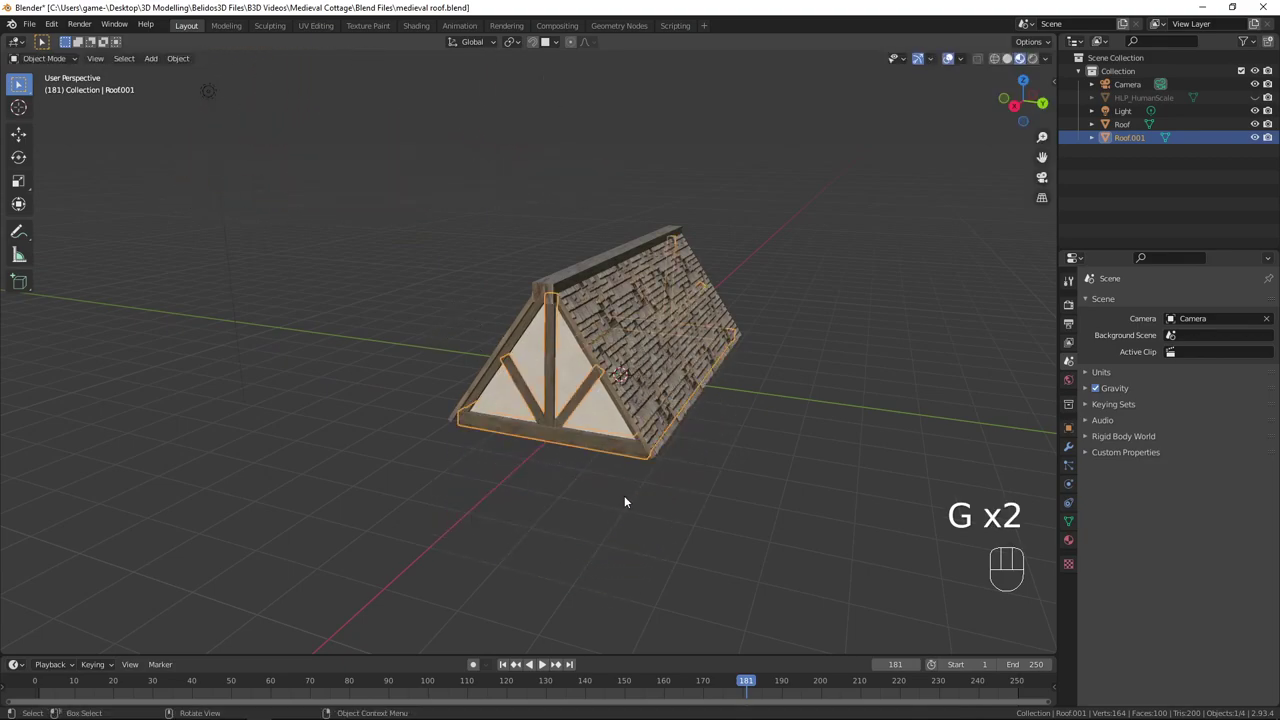
Step: Hide Roof.001 and separate the ridge beam from Roof into its own object, Roof.002
key(h)
drag(716, 430, 697, 426)
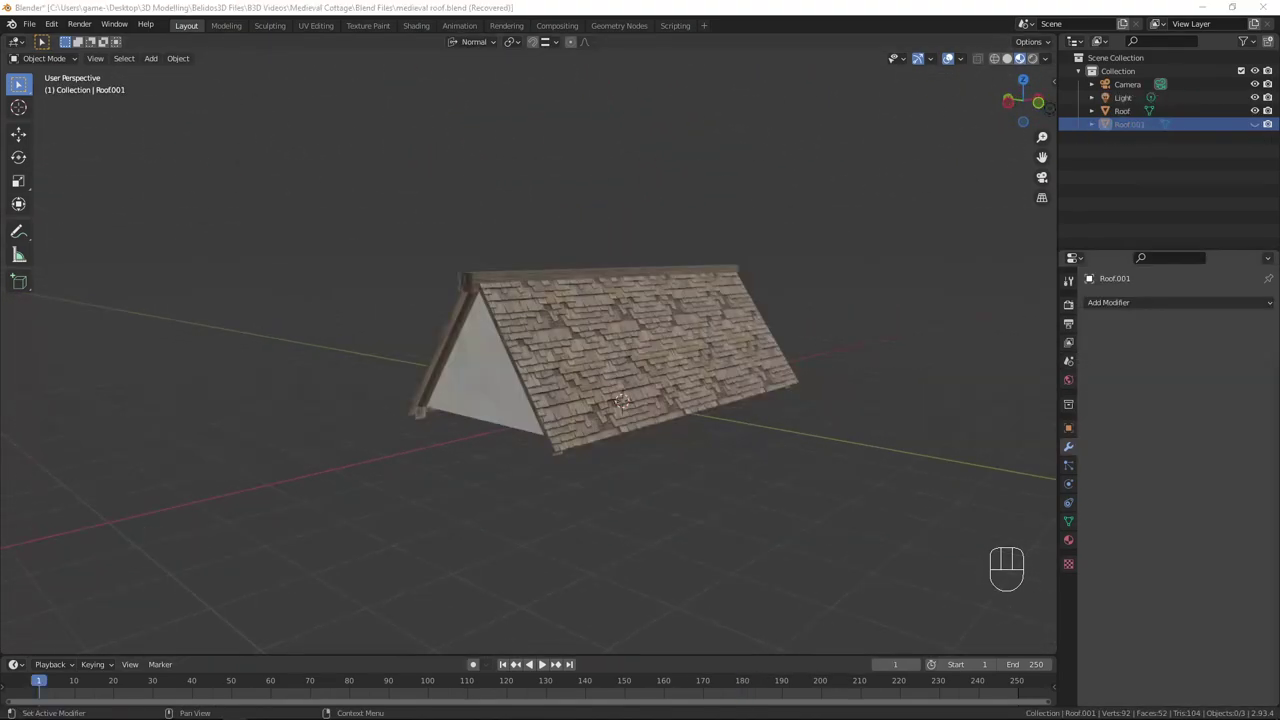
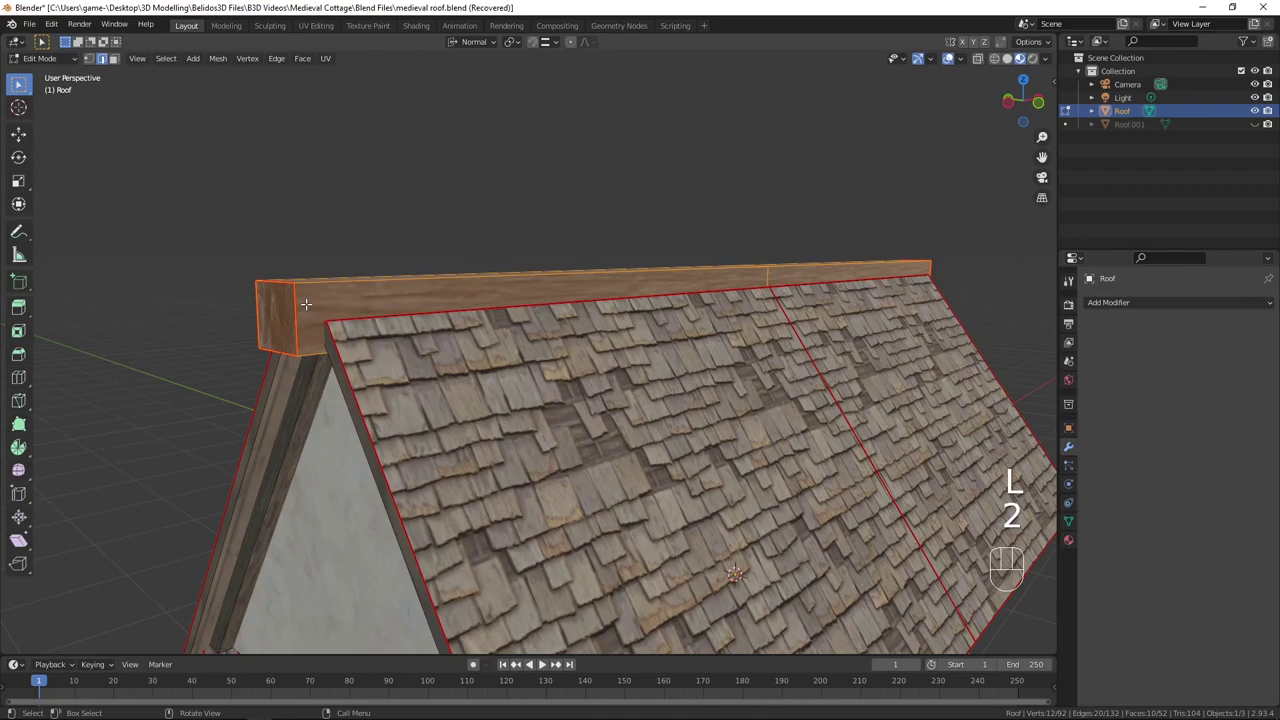
key(l)
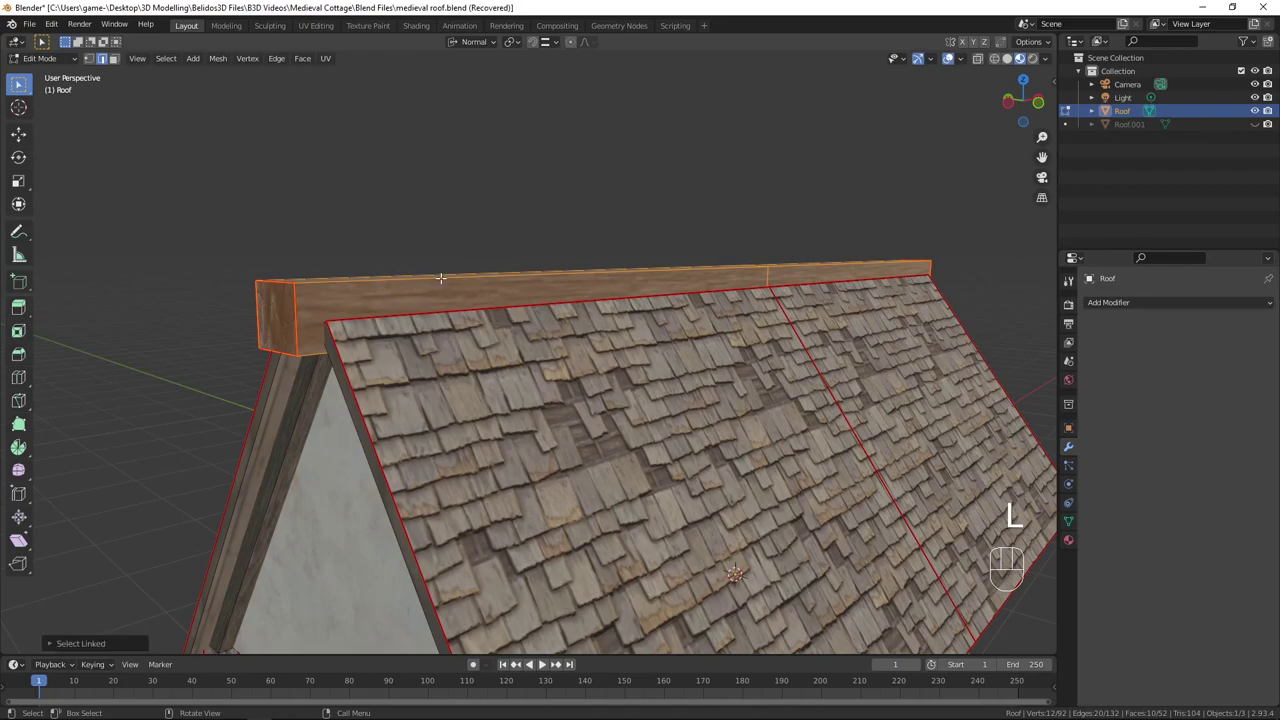
key(p)
key(Tab)
drag(579, 352, 602, 336)
click(618, 374)
Step: Orbit around the roof and move in close to the separated ridge beam
drag(711, 399, 580, 485)
drag(483, 478, 633, 407)
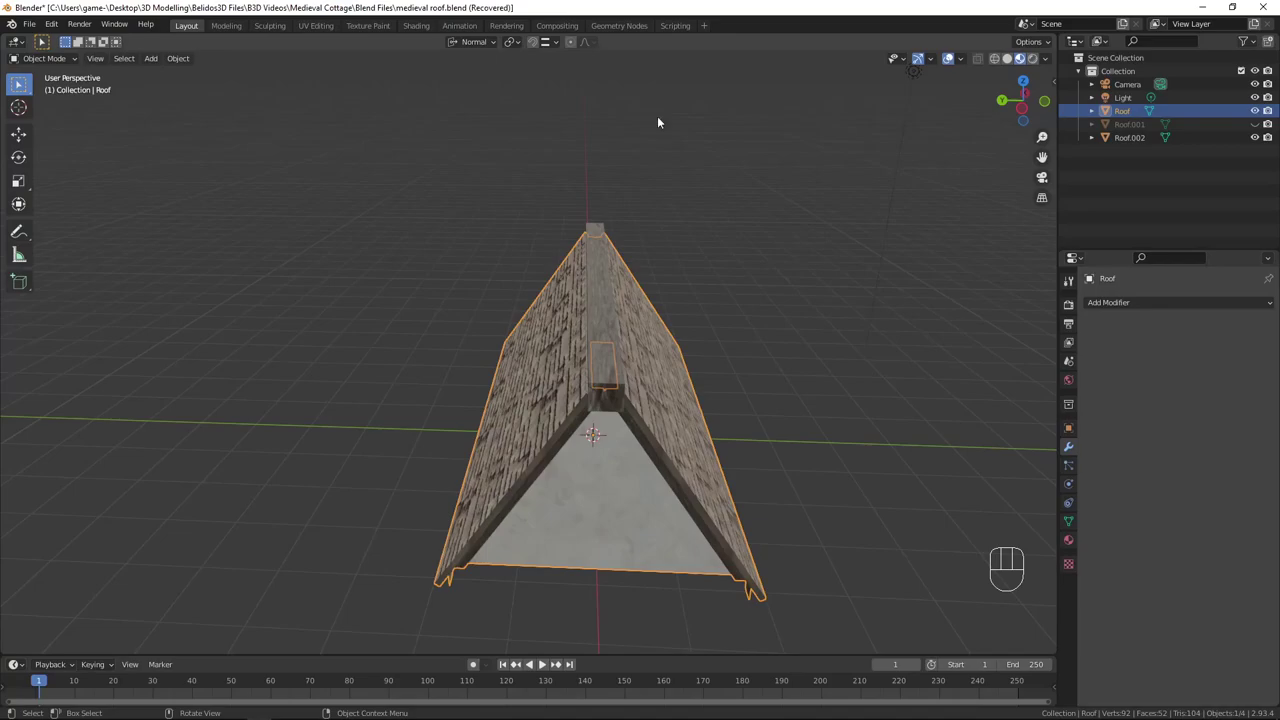
drag(600, 424, 538, 432)
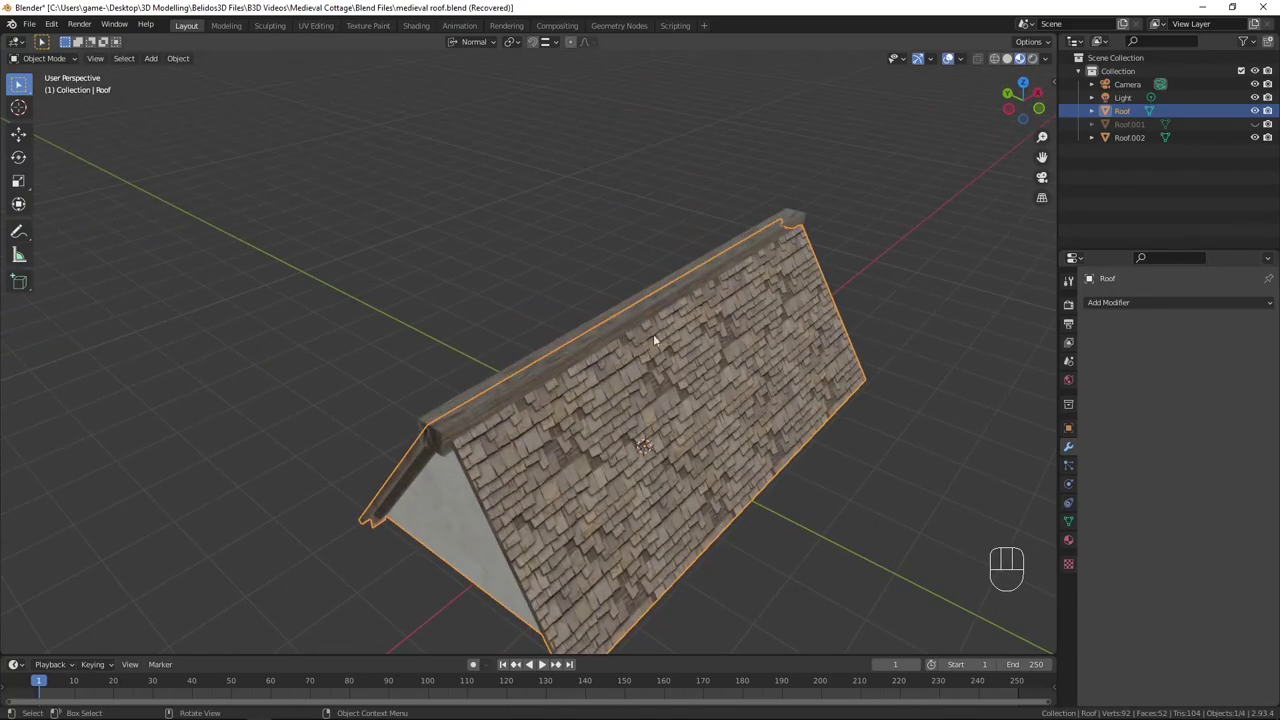
drag(626, 437, 703, 396)
drag(638, 325, 651, 329)
drag(651, 329, 565, 316)
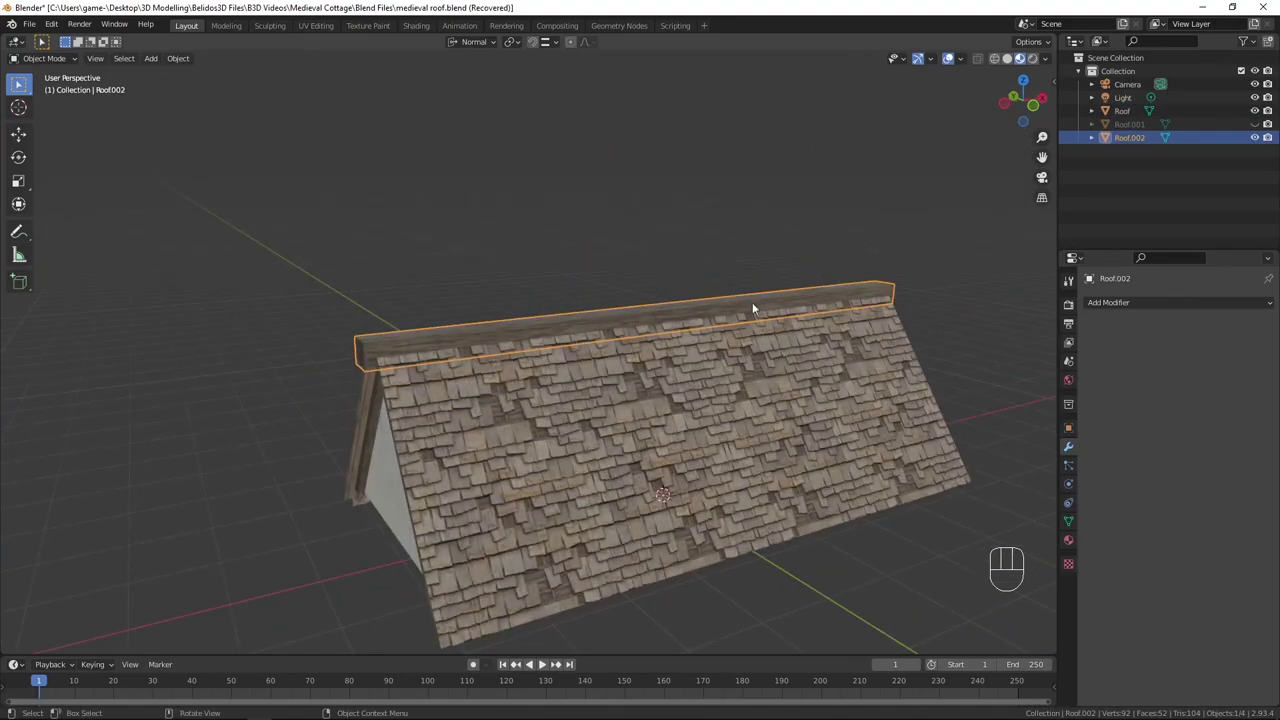
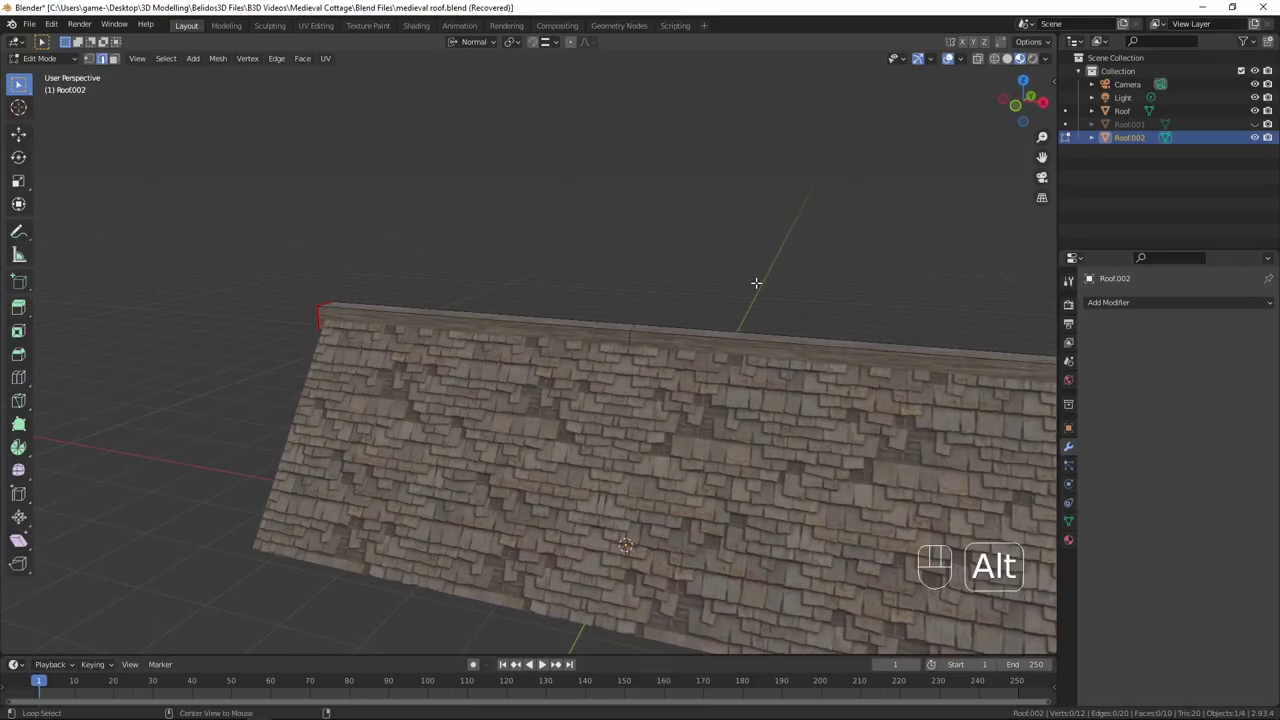
Step: Delete half of the ridge beam Roof.002 in front view, leaving the half to be mirrored on X
key(alt+z)
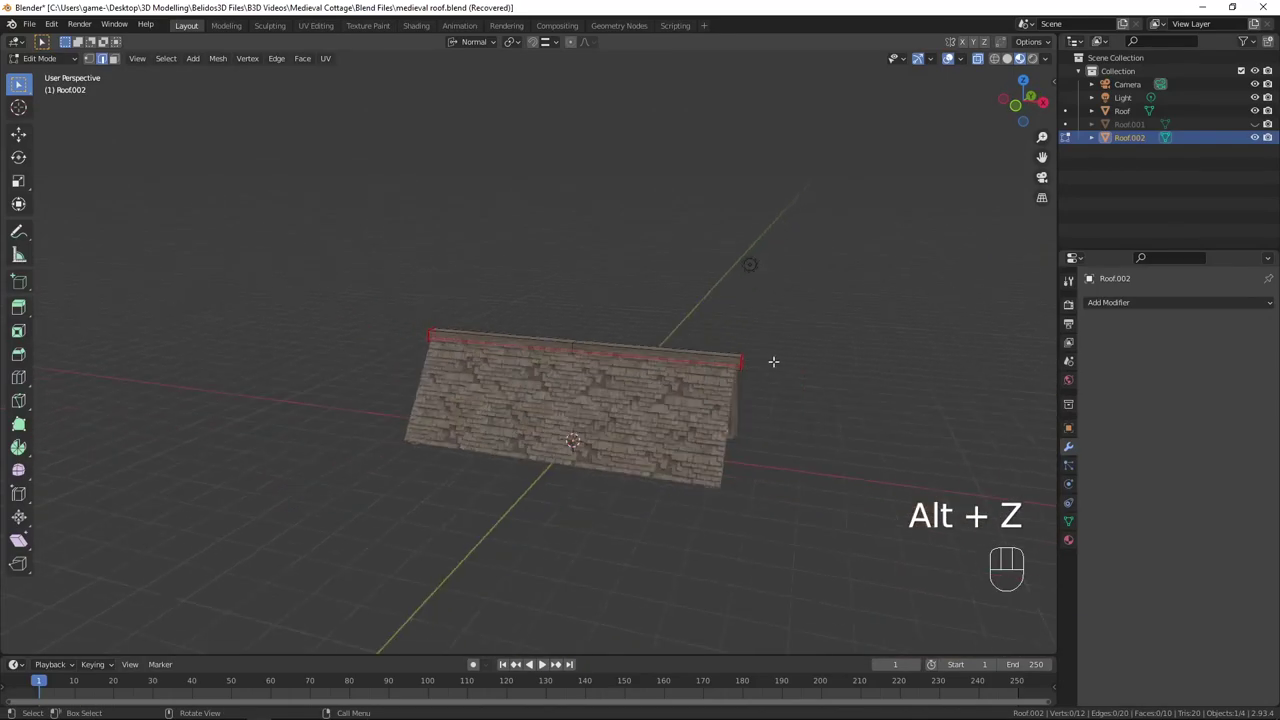
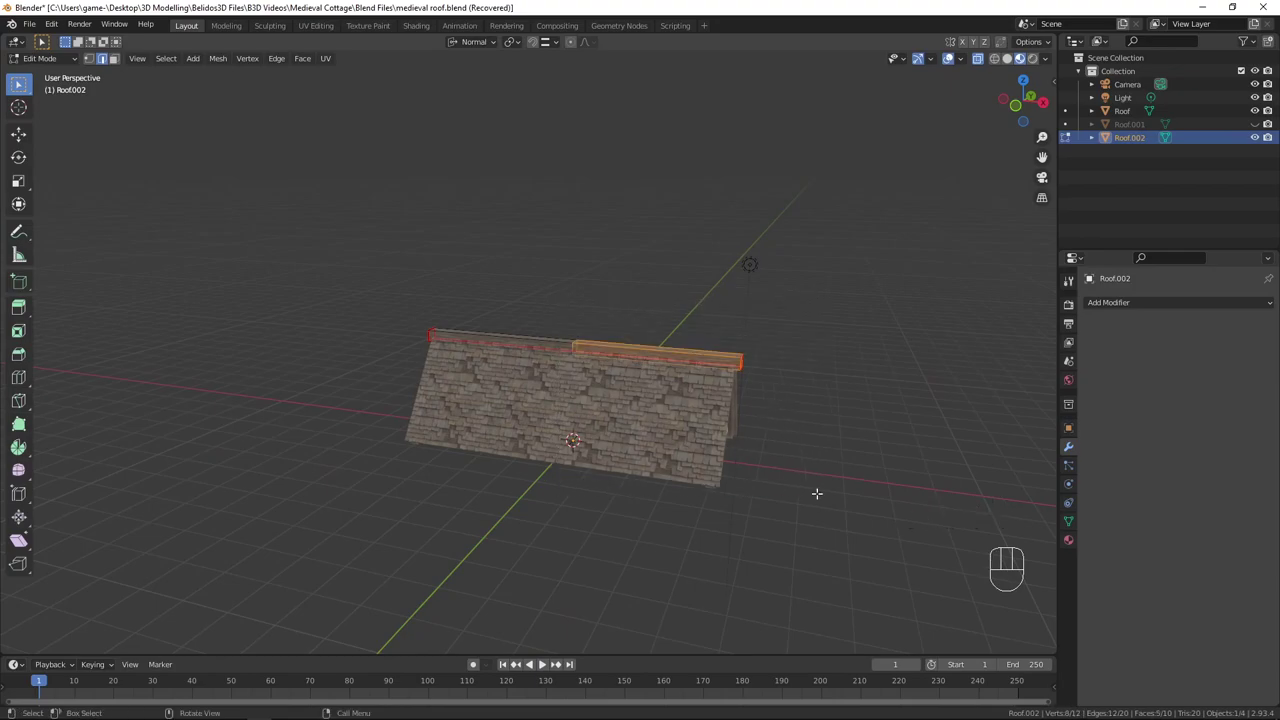
key(x)
key(KP_1)
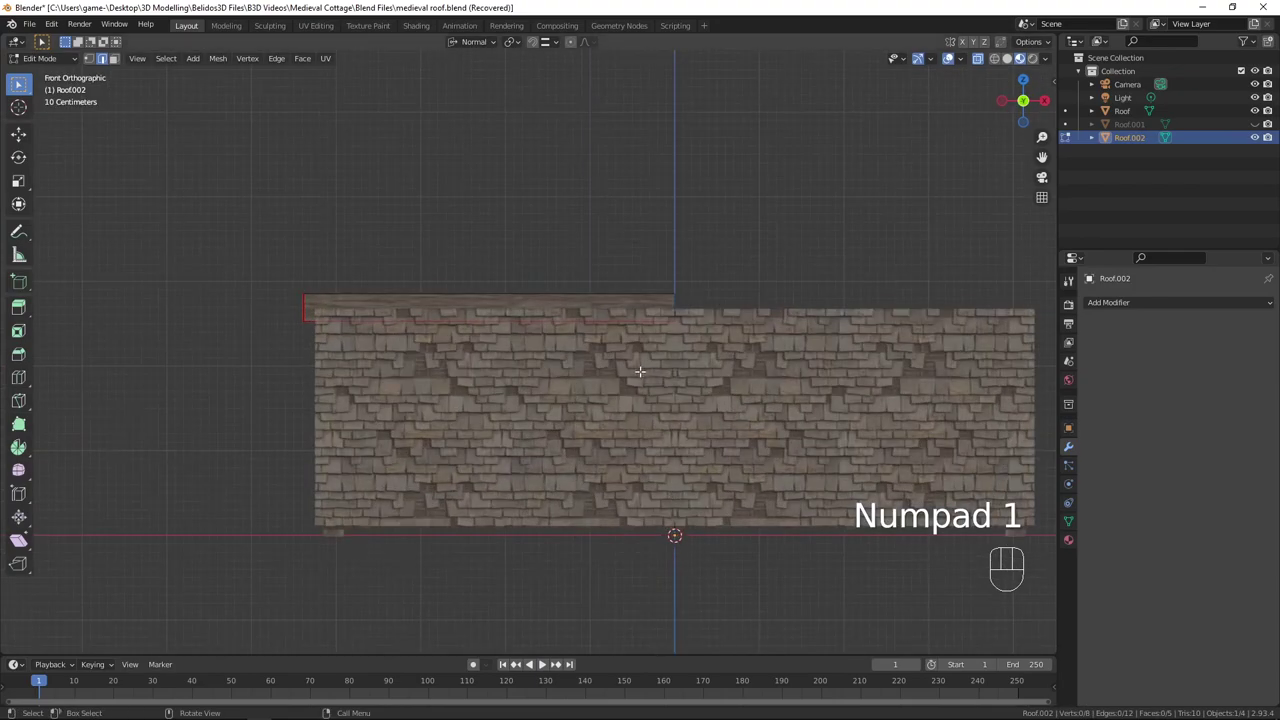
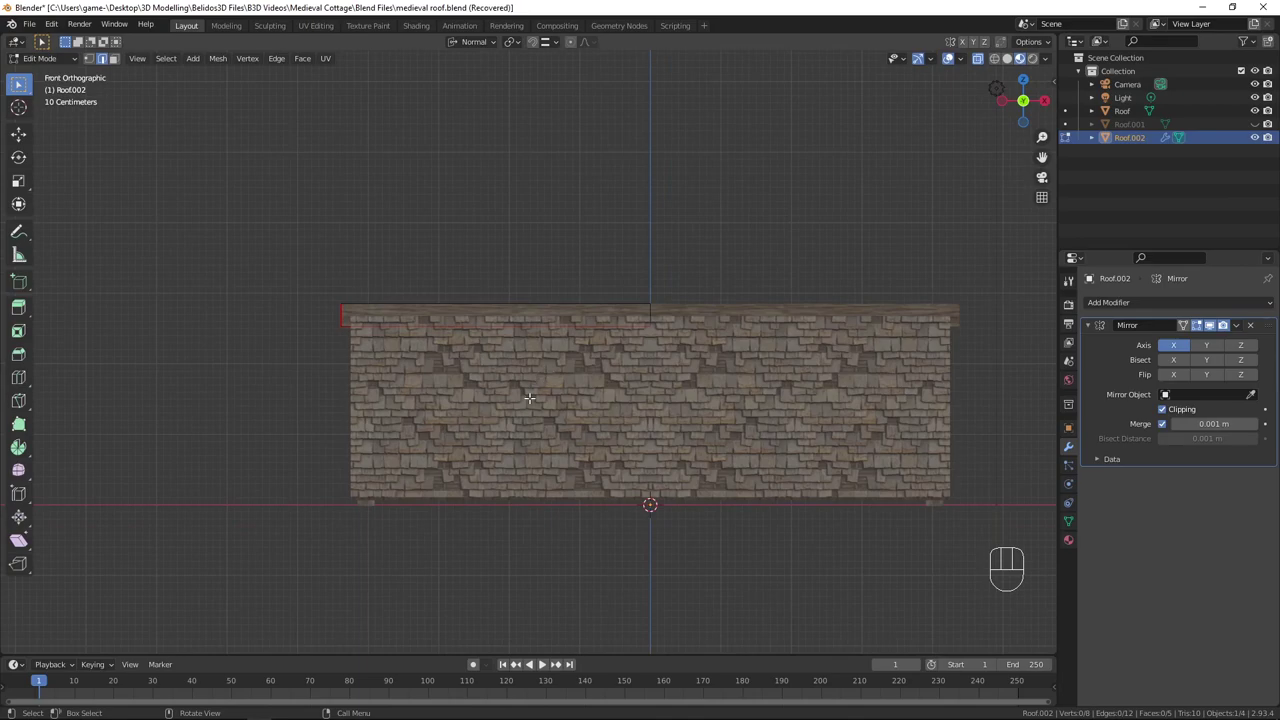
key(Tab)
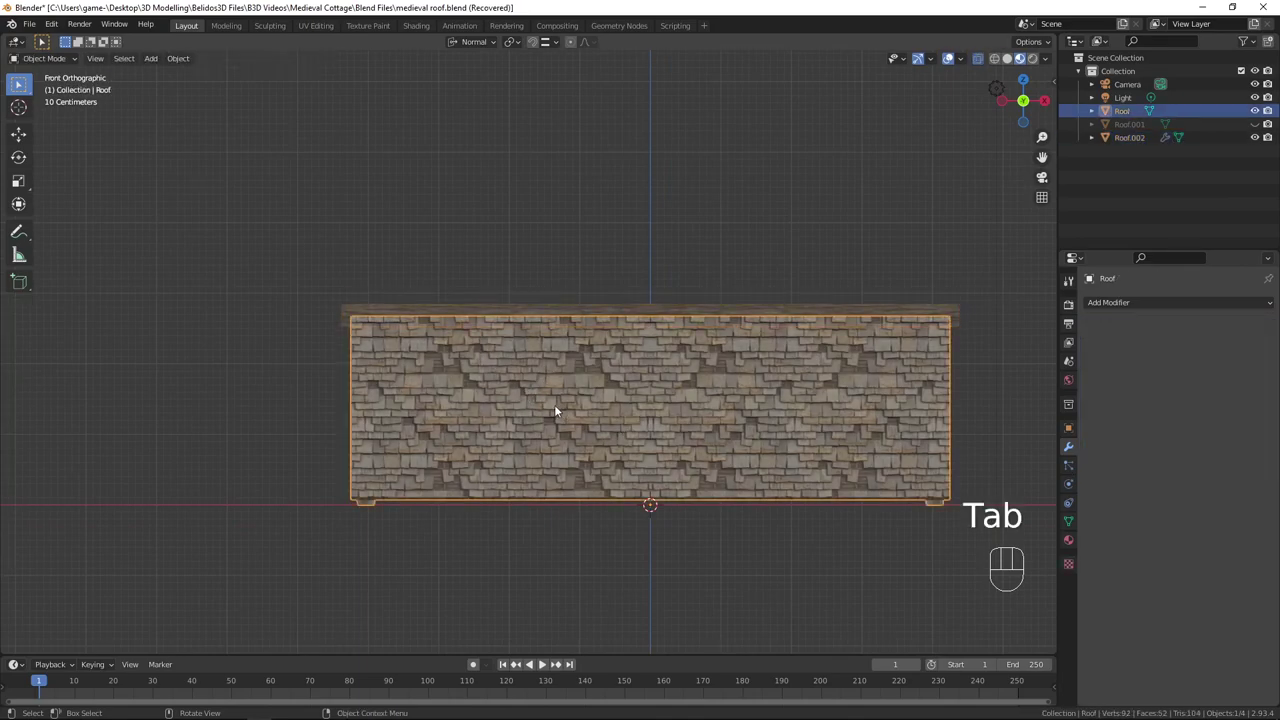
Step: View the roof in perspective and side view while deleting half its length and one slope
drag(554, 411, 700, 415)
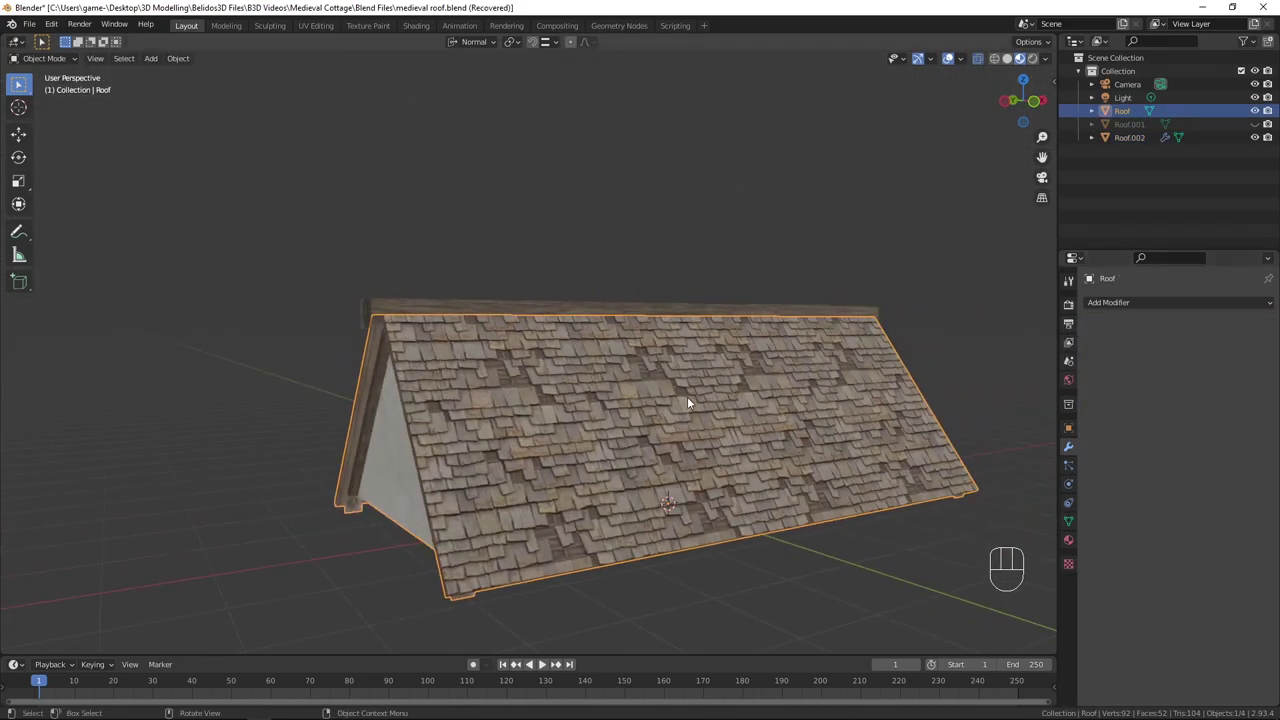
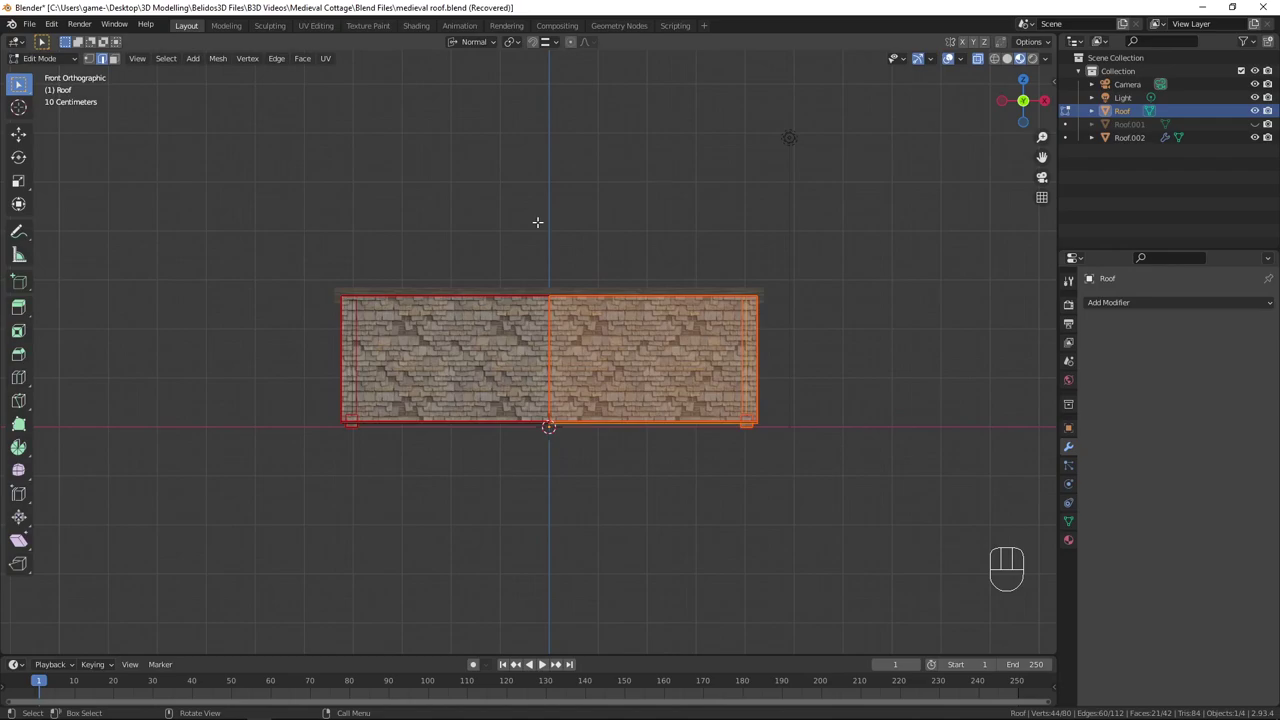
key(ctrl+KP_3)
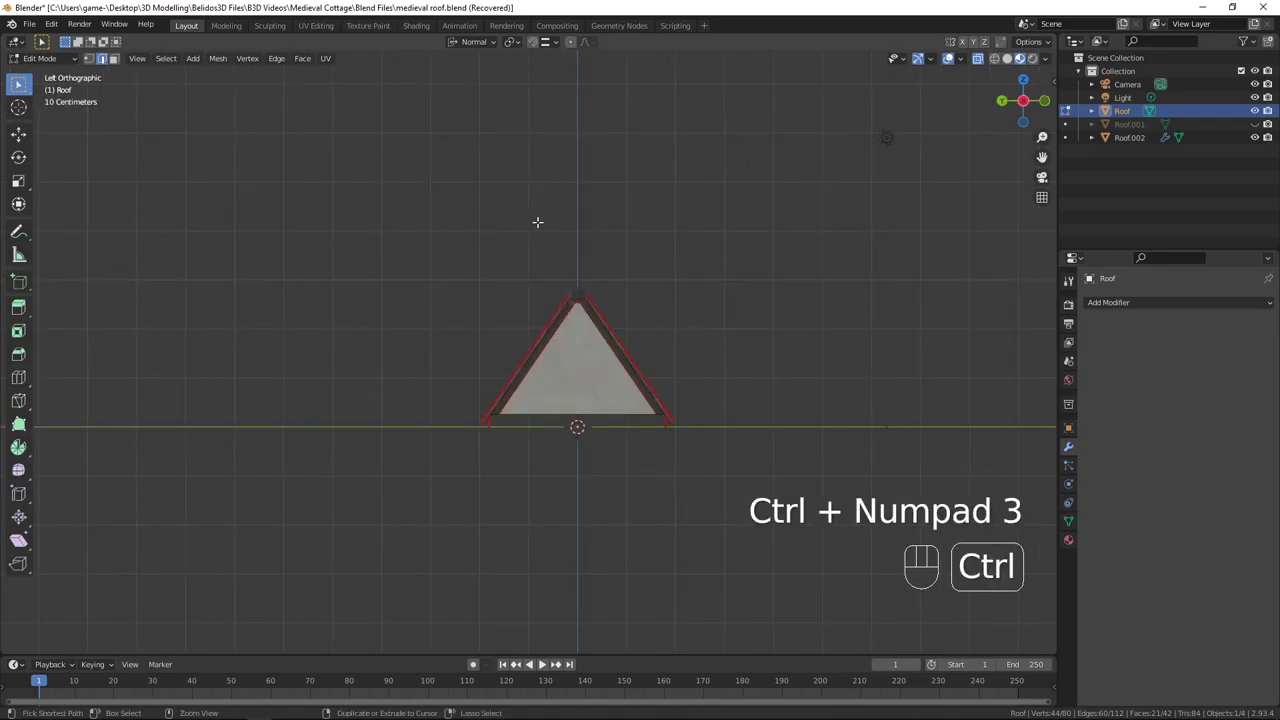
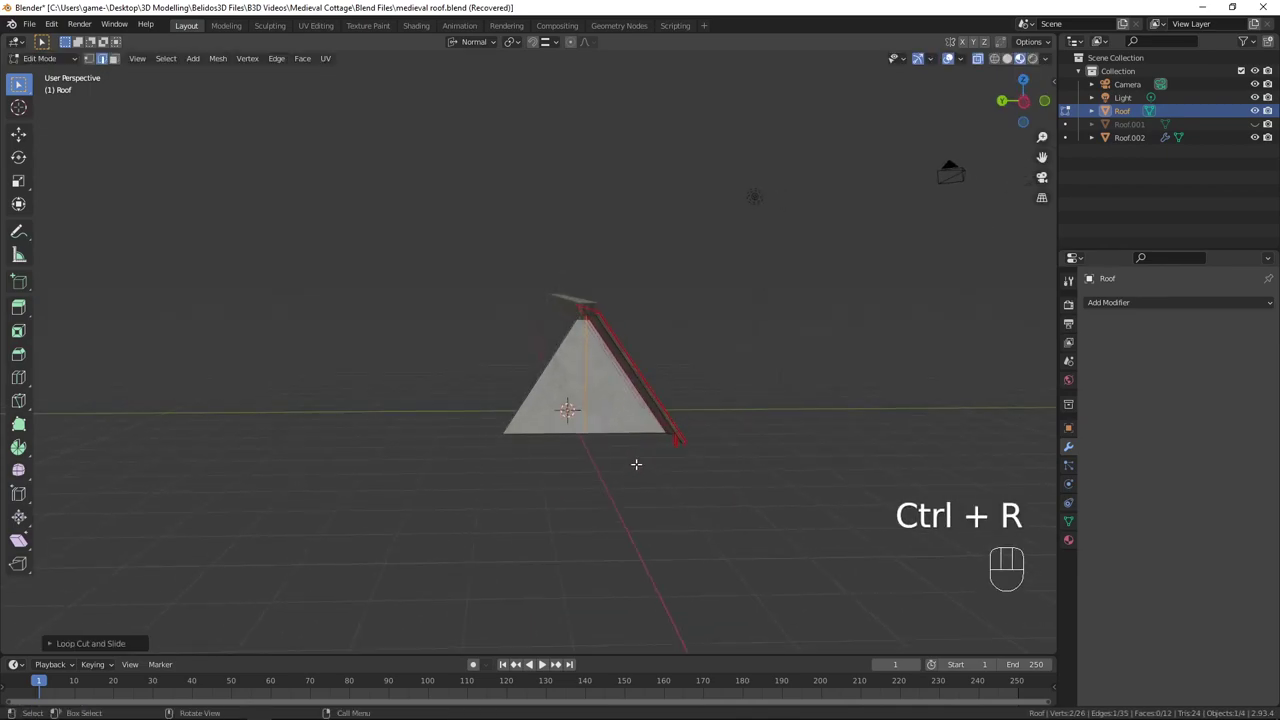
key(ctrl+KP_3)
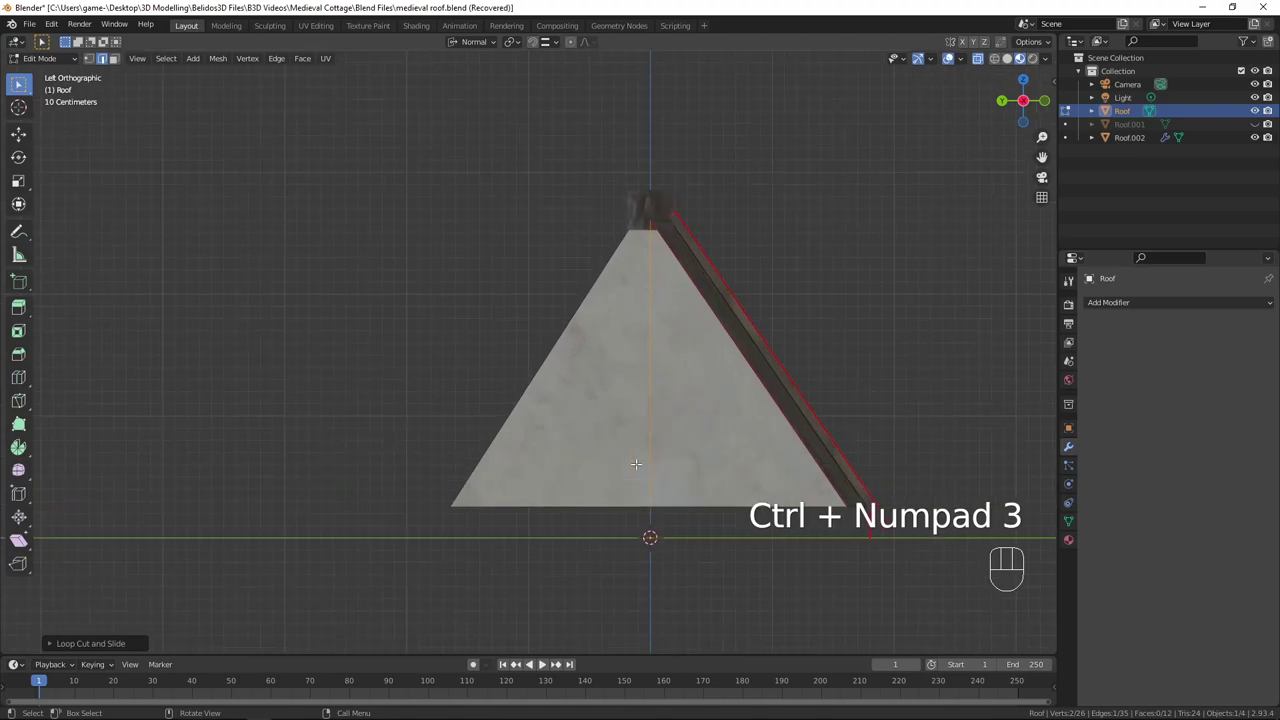
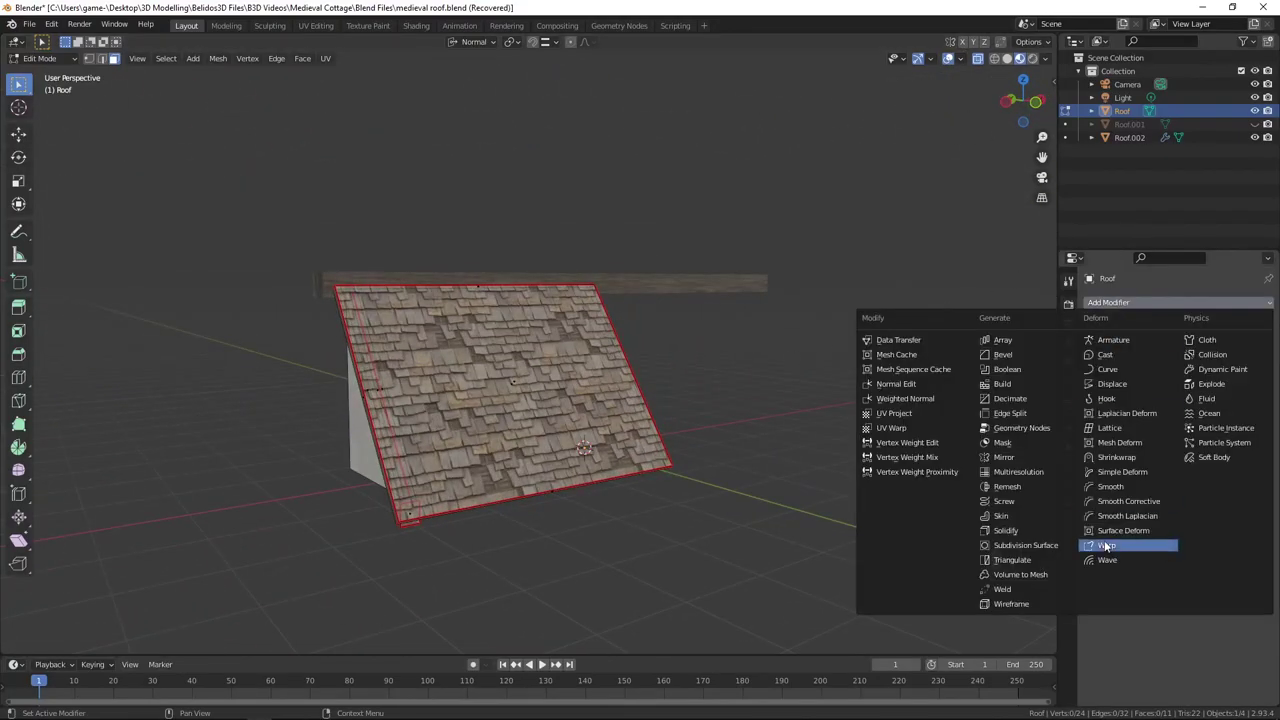
Step: Add a Mirror modifier to the roof quarter to rebuild the full gabled roof
click(1204, 345)
click(1162, 412)
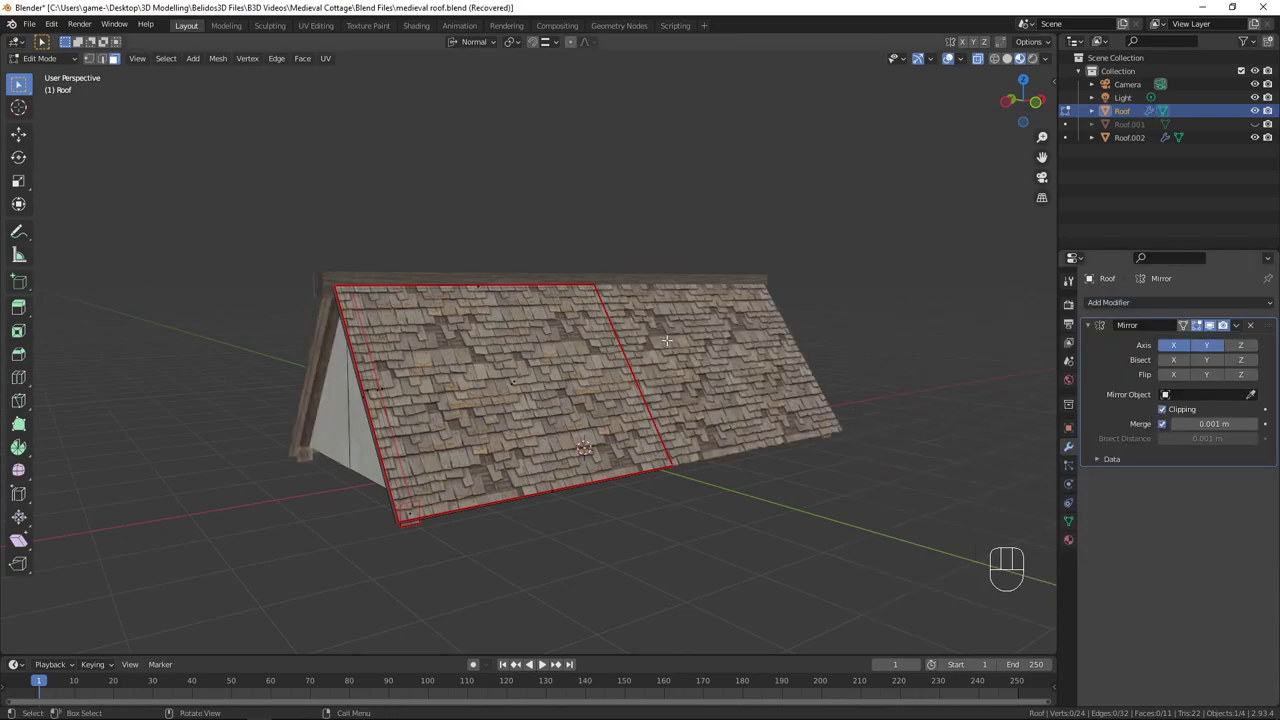
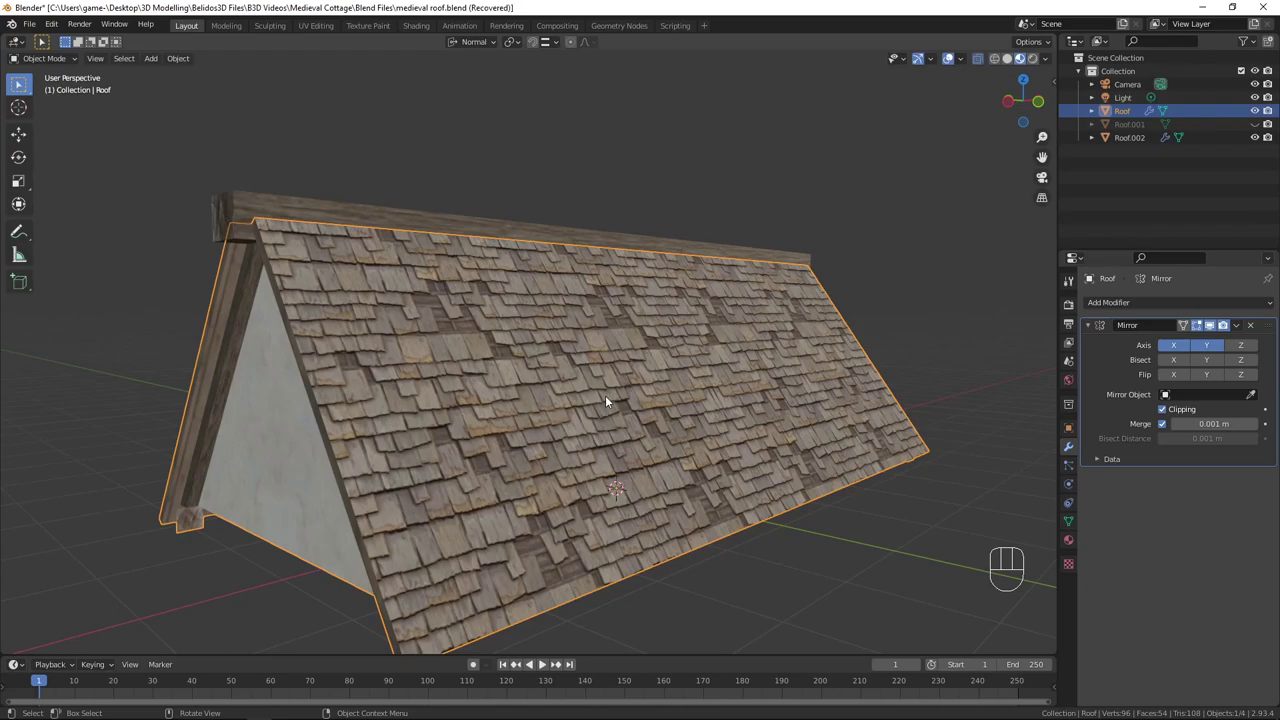
drag(630, 438, 615, 386)
drag(611, 399, 607, 449)
drag(626, 488, 621, 311)
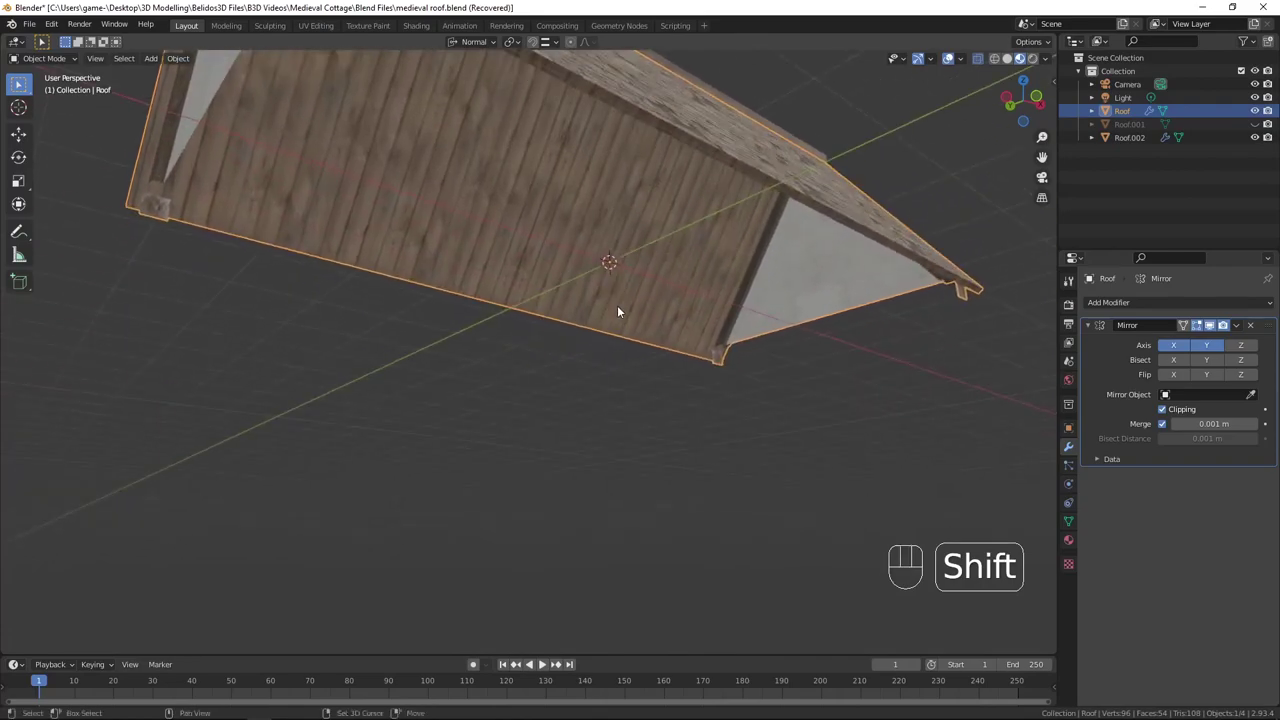
drag(621, 350, 622, 358)
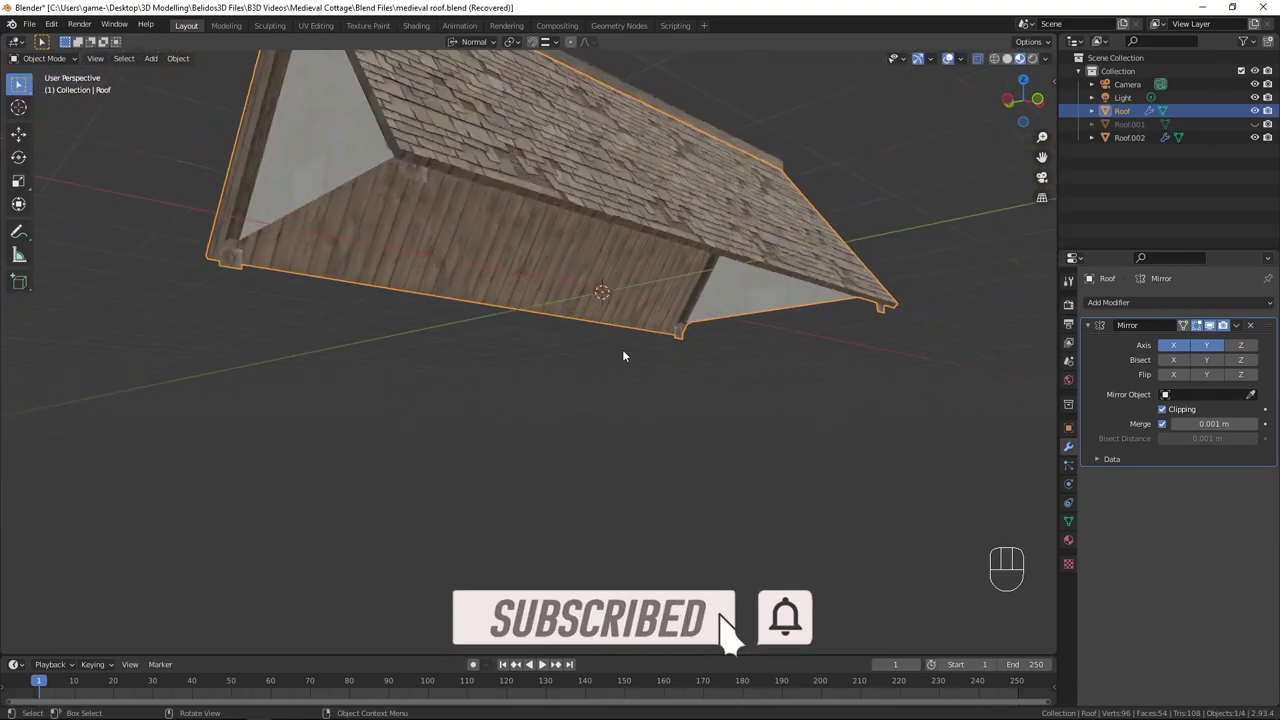
drag(583, 365, 596, 374)
drag(590, 375, 578, 383)
drag(626, 342, 673, 407)
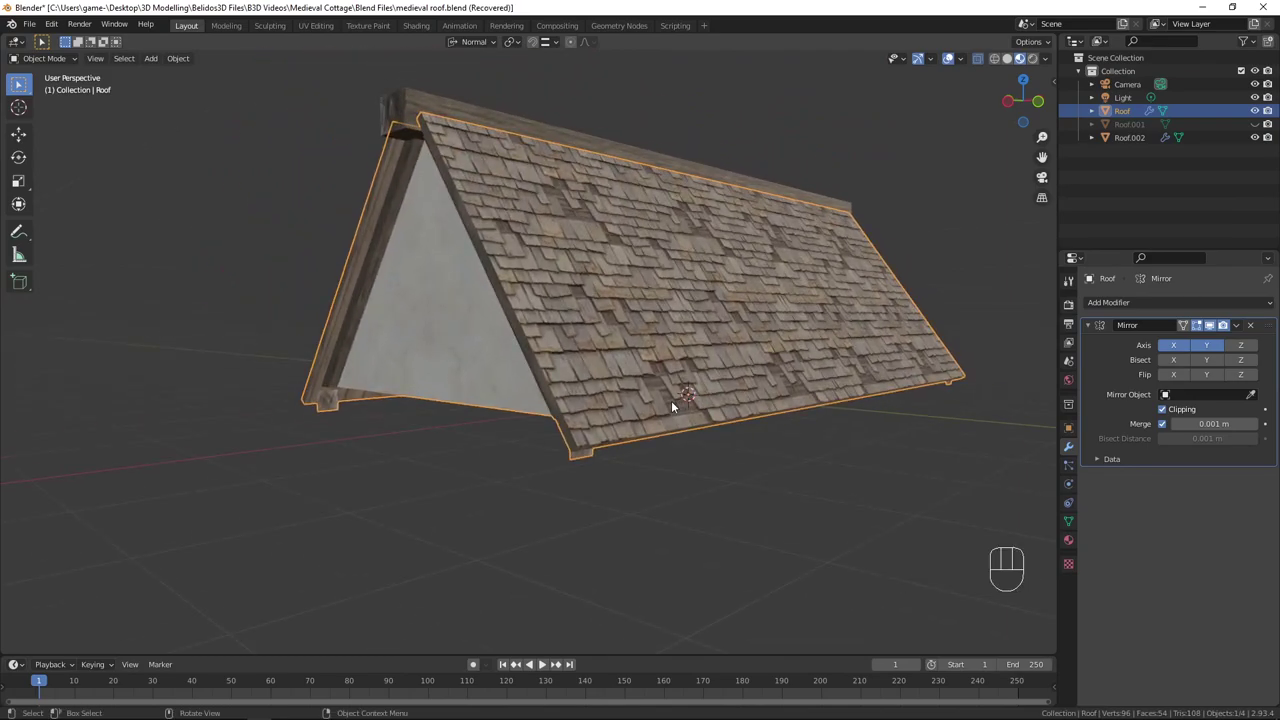
Step: Briefly enter and leave Edit Mode on the roof quarter to check the mirrored result
key(Tab)
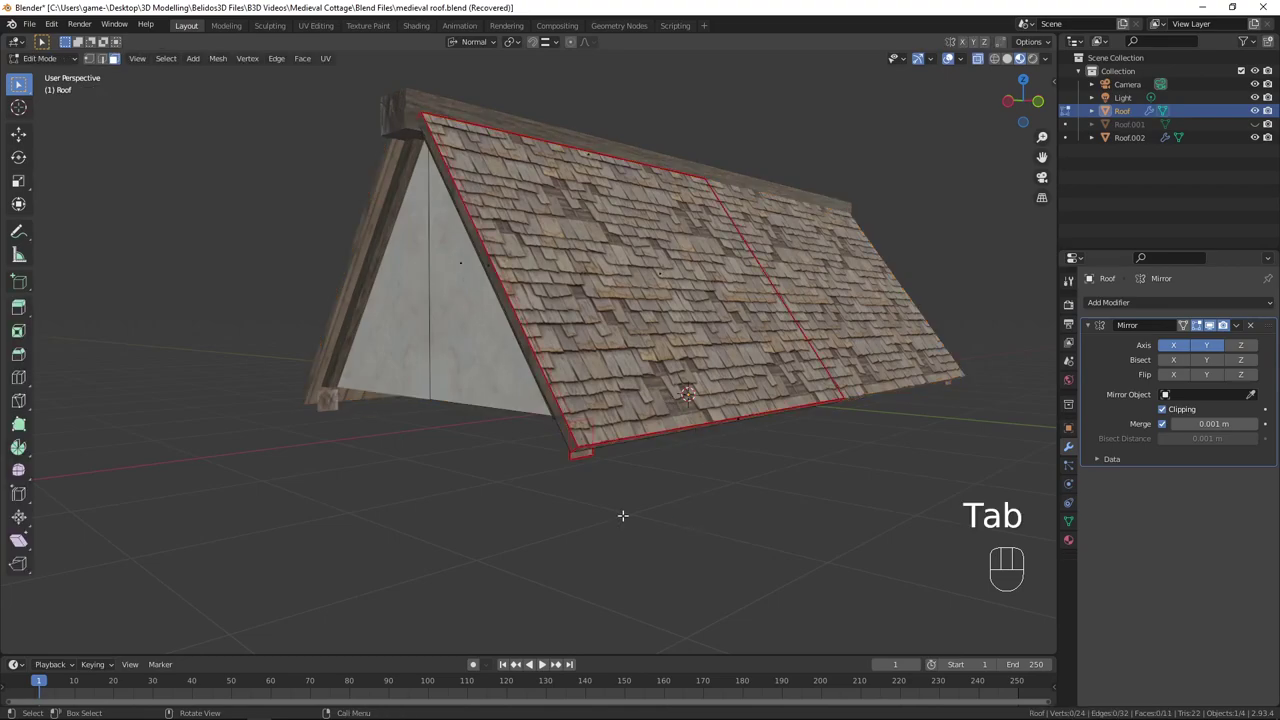
key(Tab)
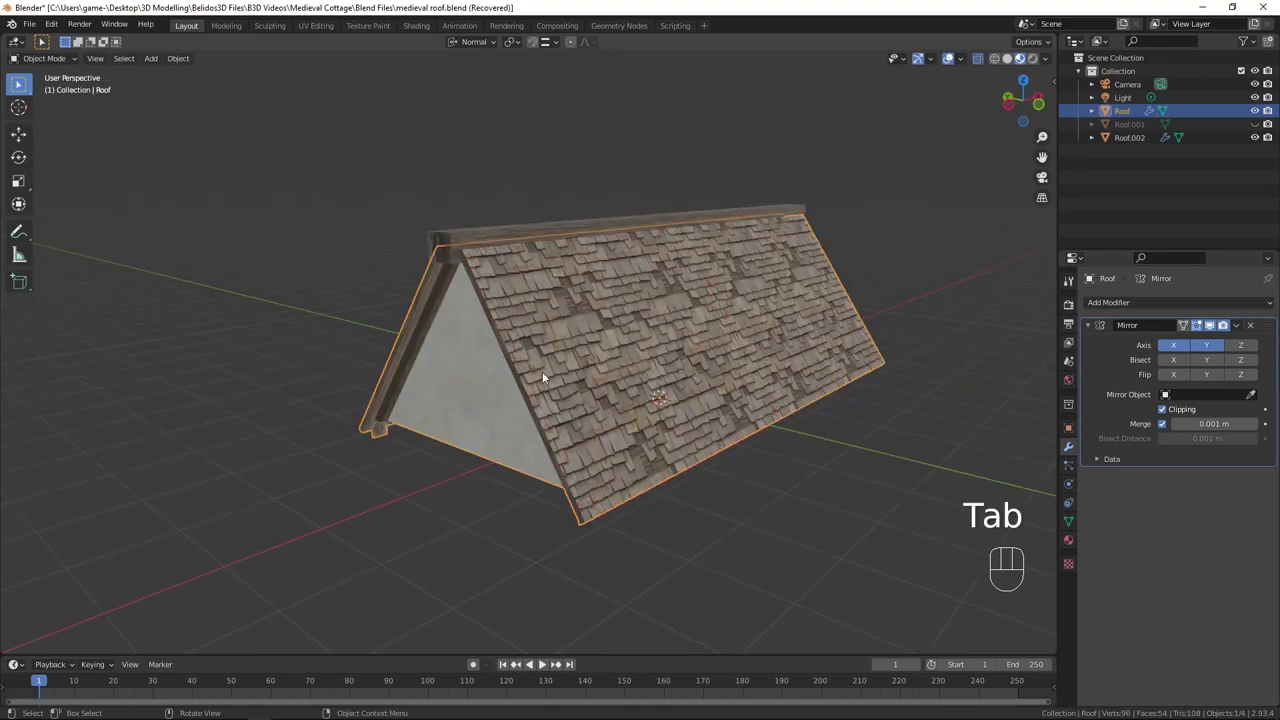
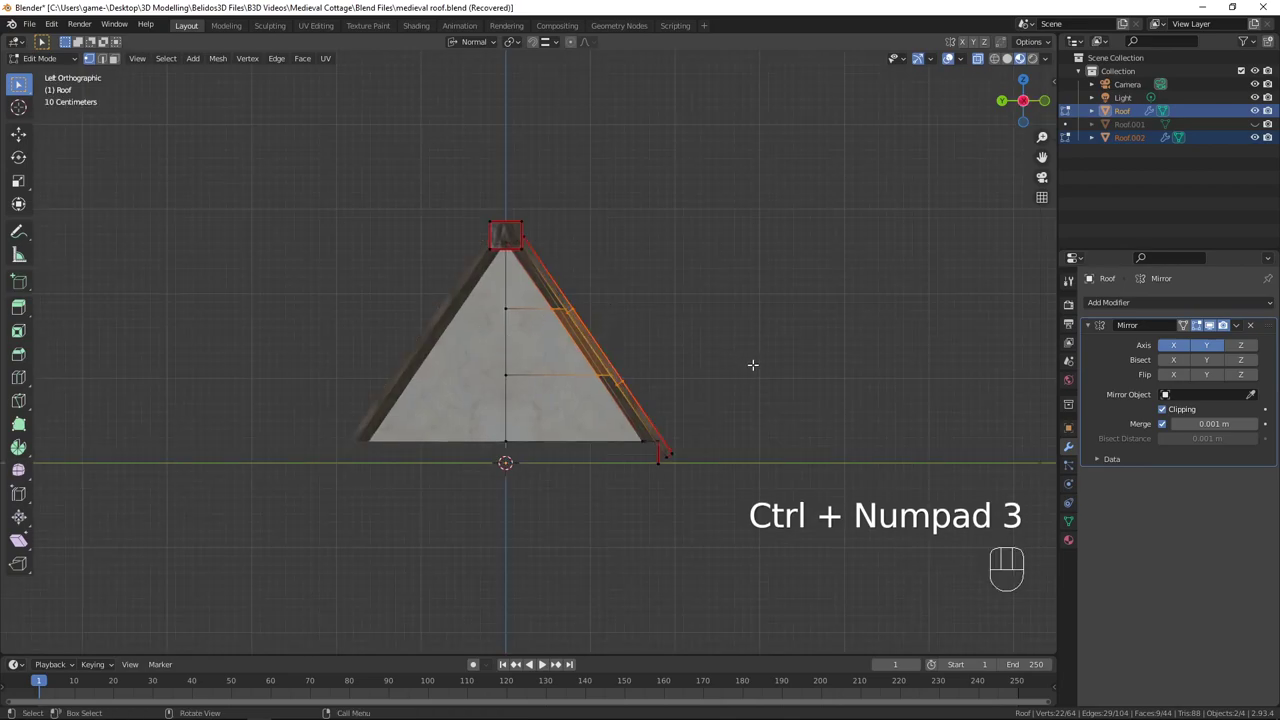
Step: Move the selected middle edge loops outward so the slope bows in side view
key(g)
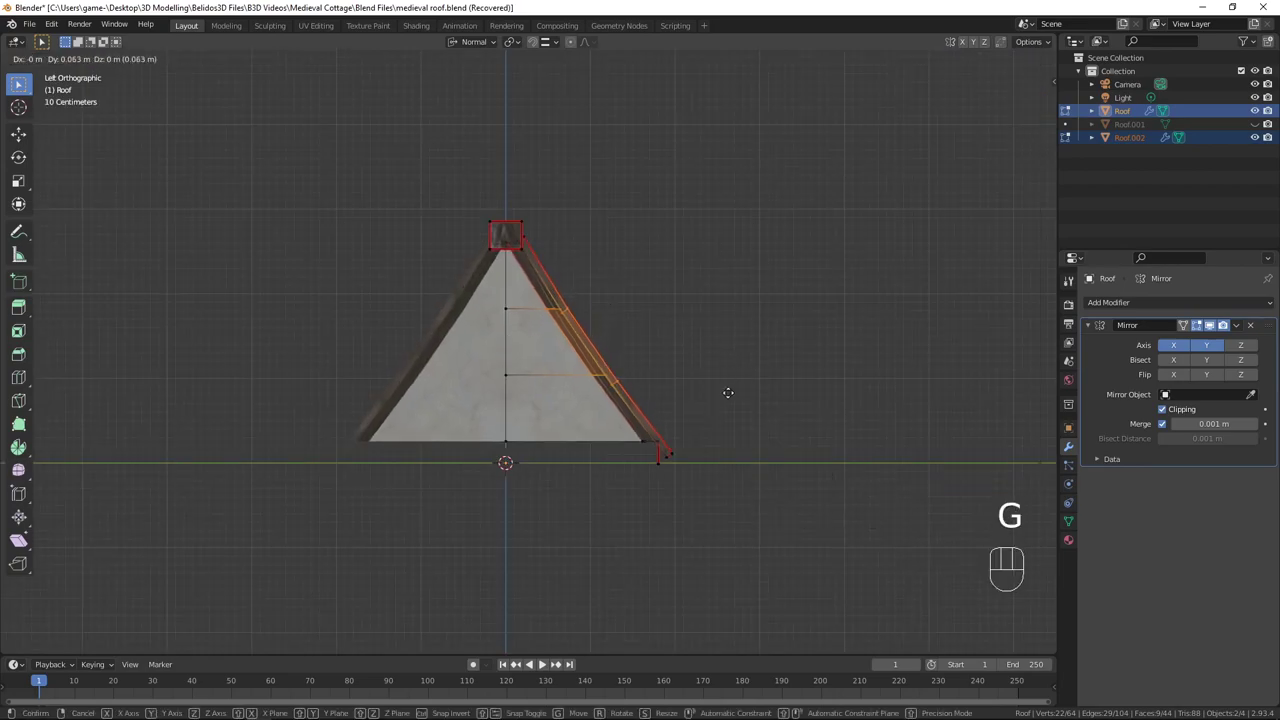
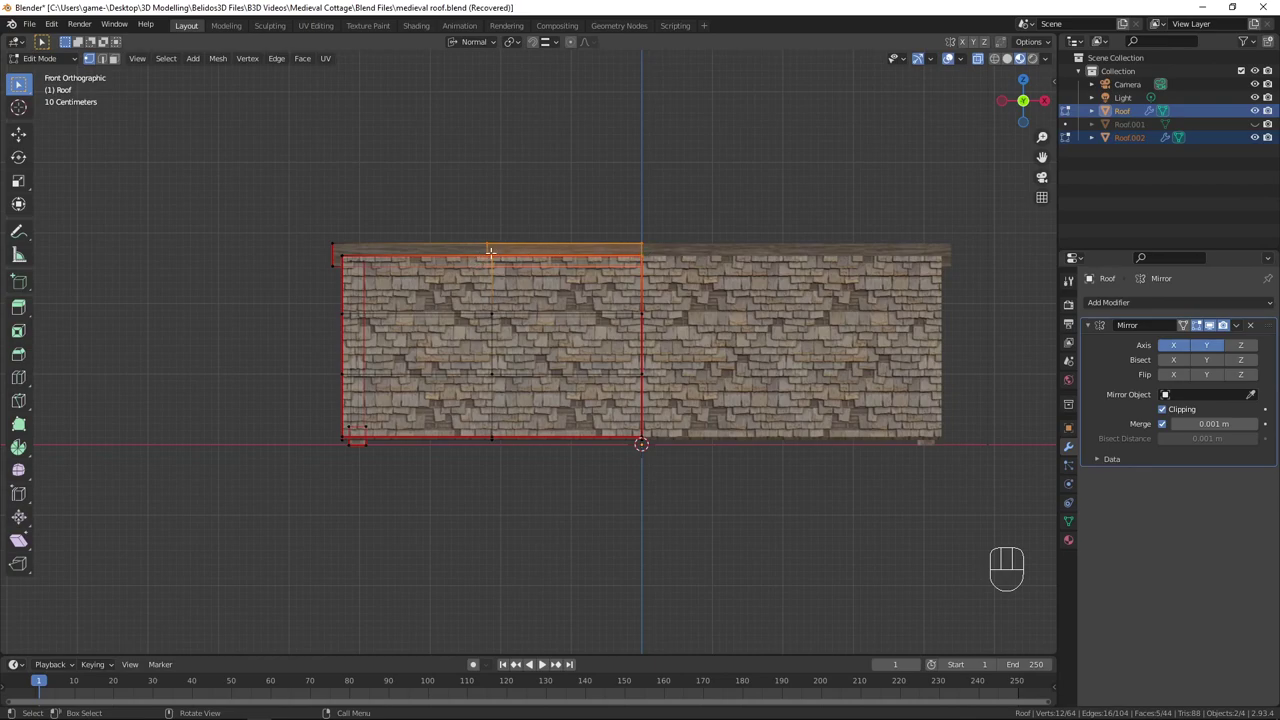
Step: Move two sets of top-edge vertices down along their normal so the ridge line sags
key(g)
key(z)
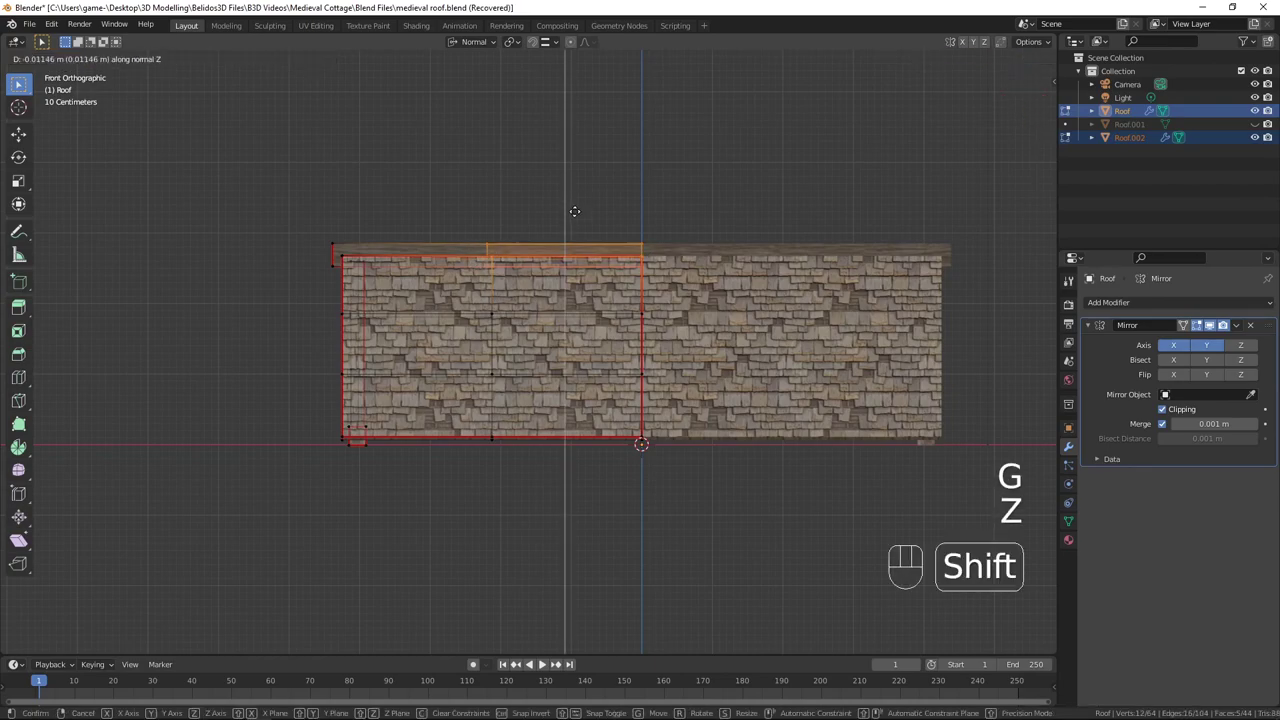
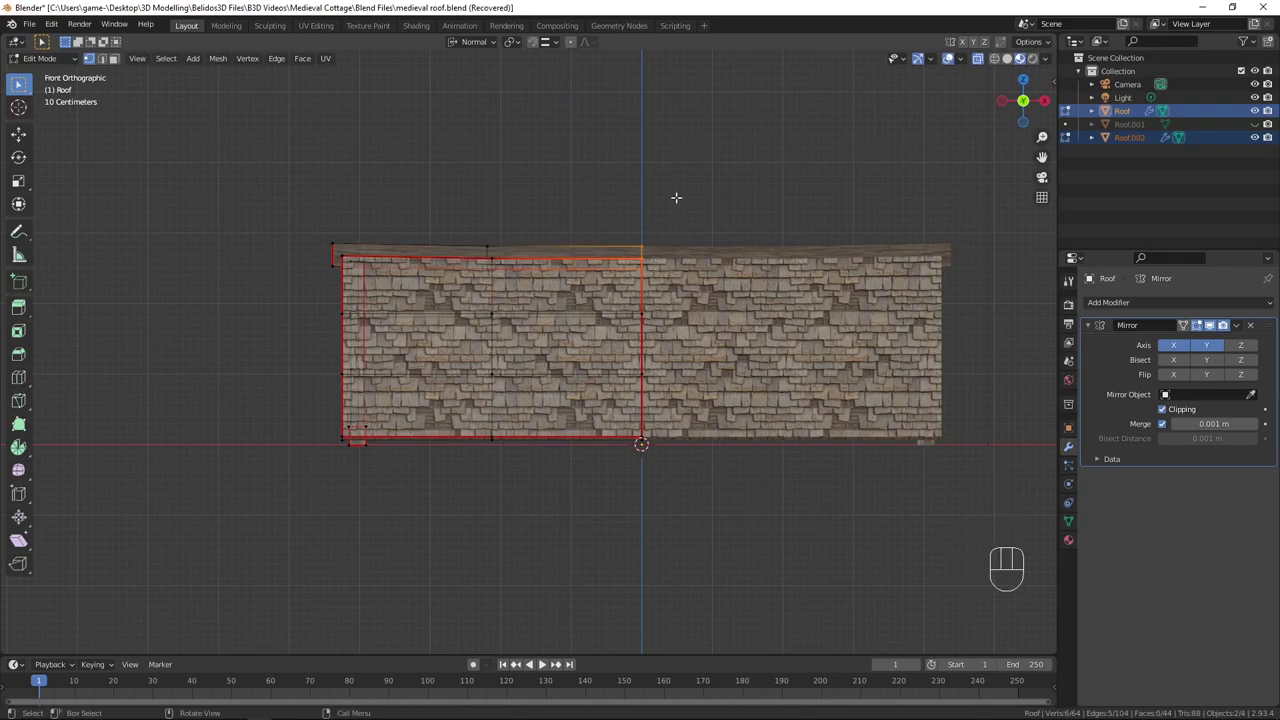
key(g)
key(z)
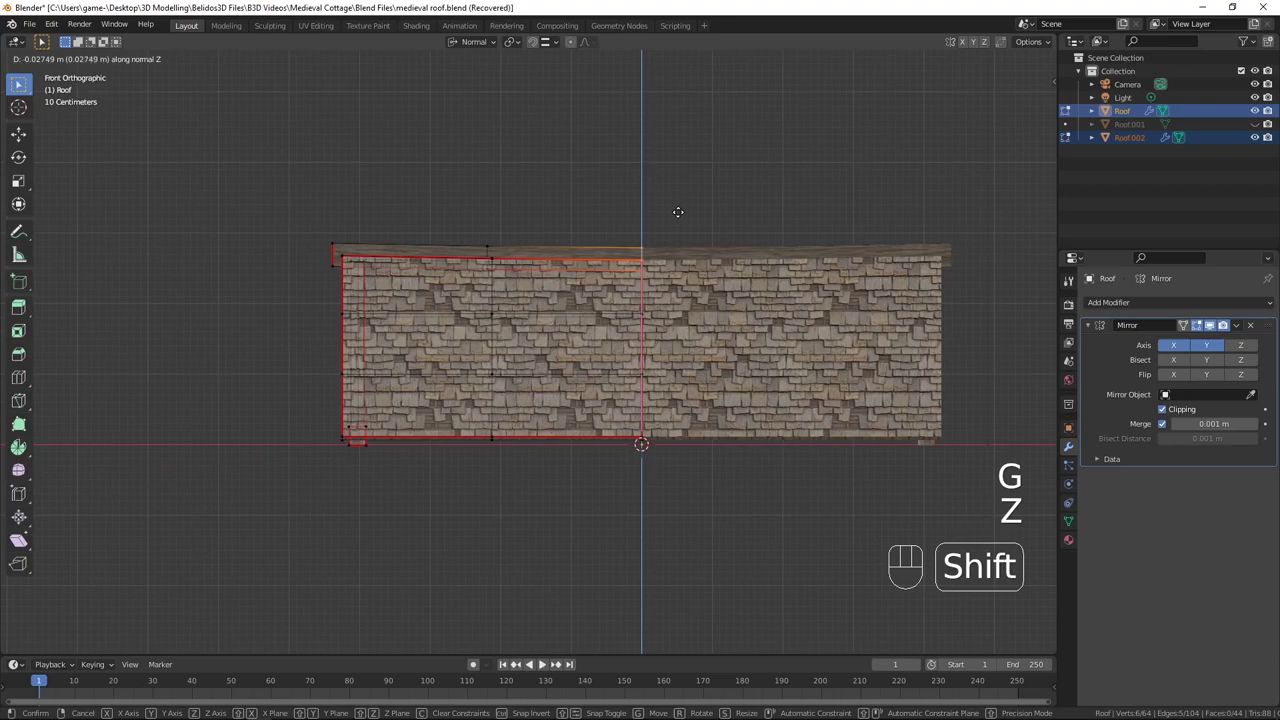
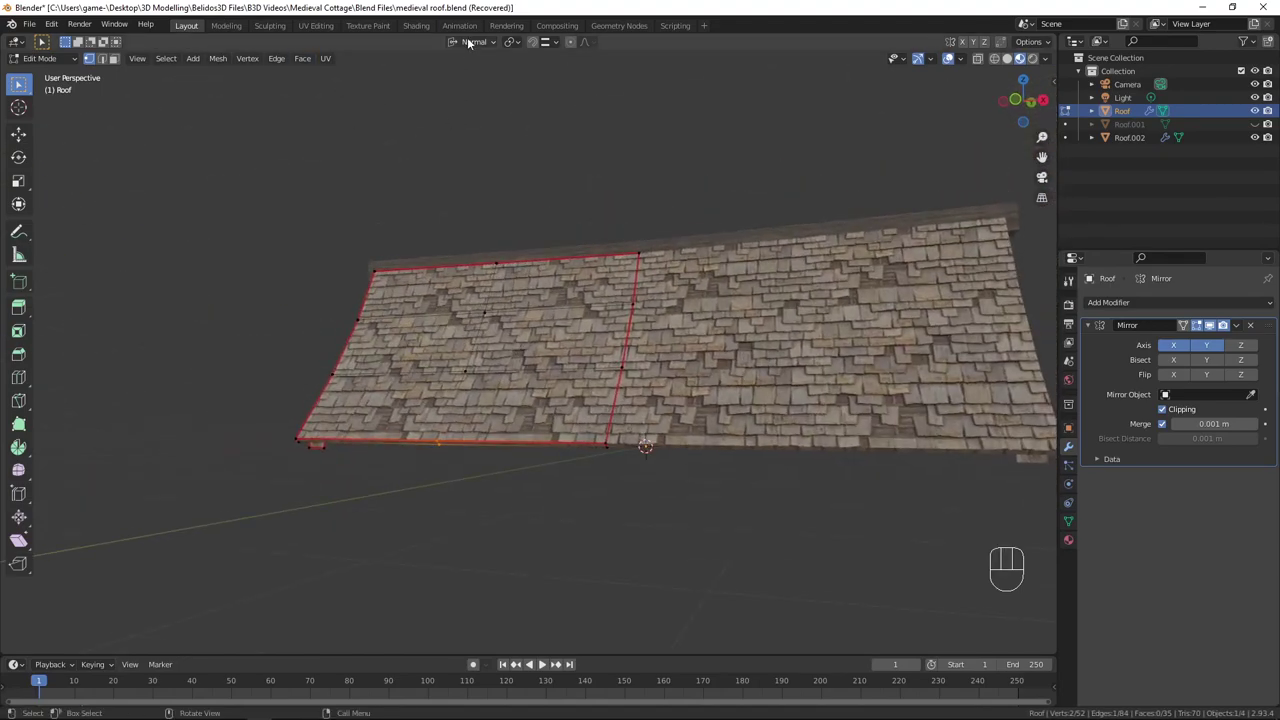
Step: Nudge the bottom eave edge outward and return to Object Mode to view the curved roof
drag(474, 43, 483, 40)
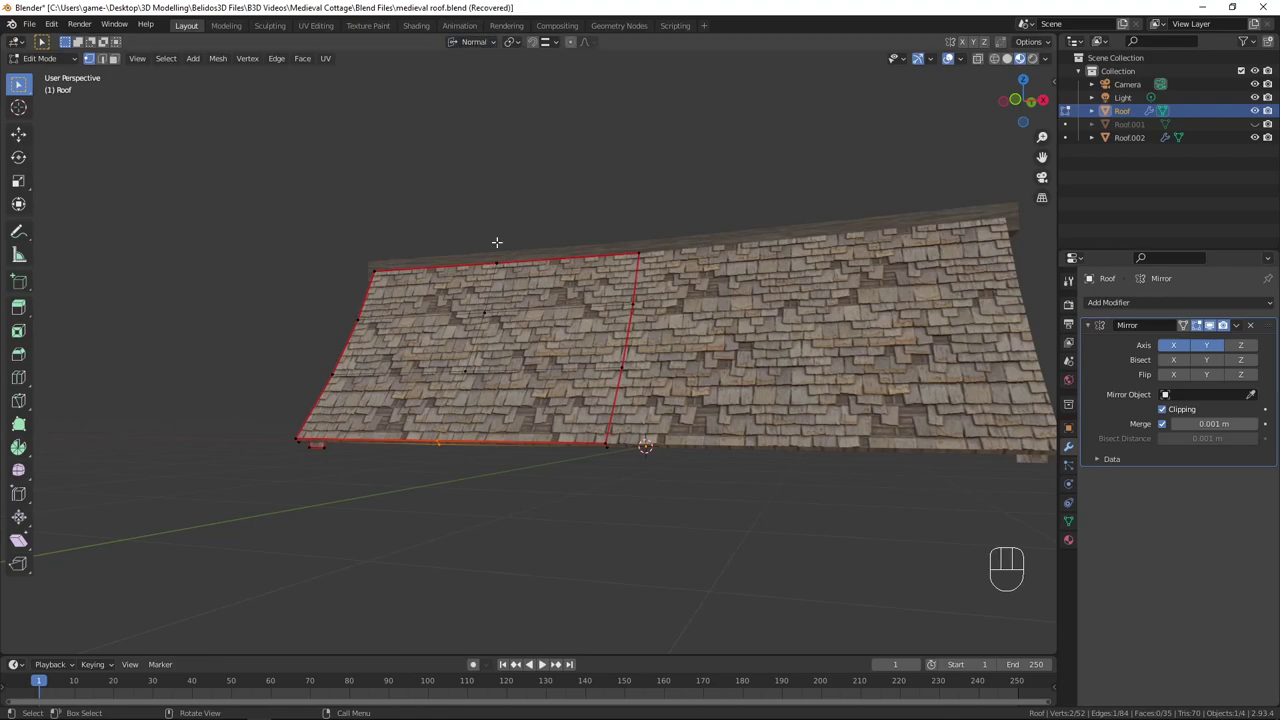
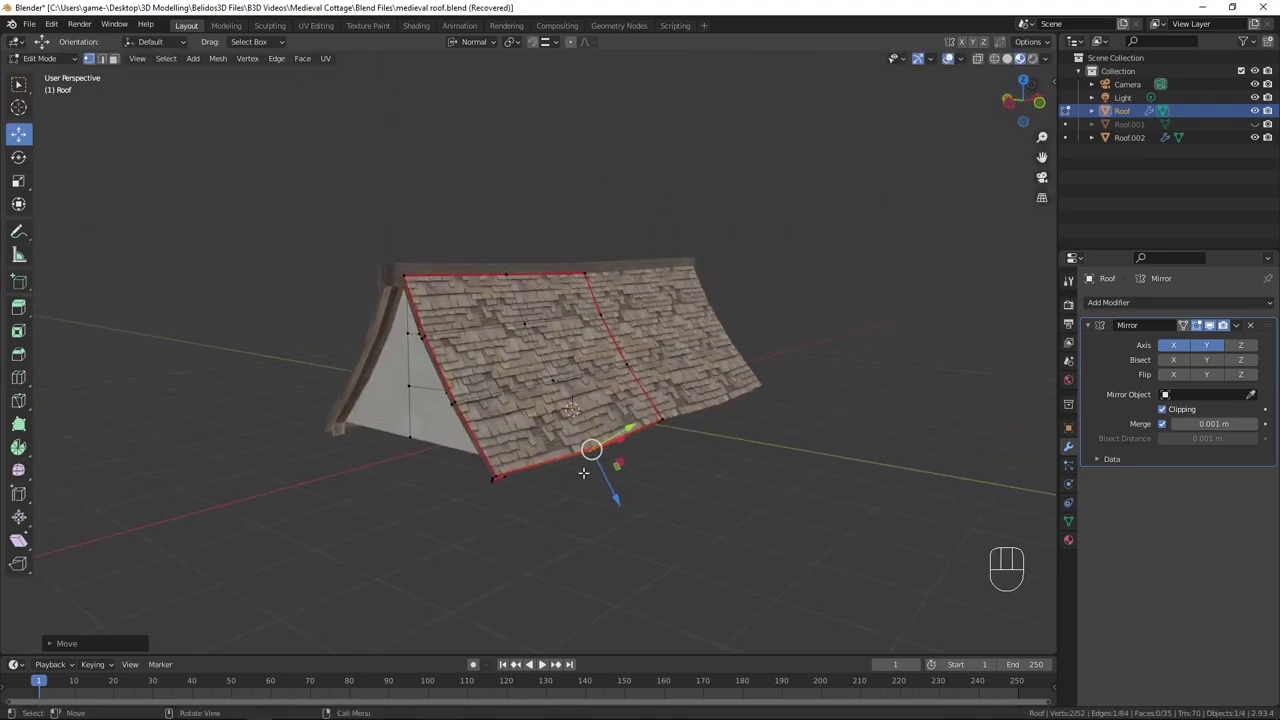
key(Tab)
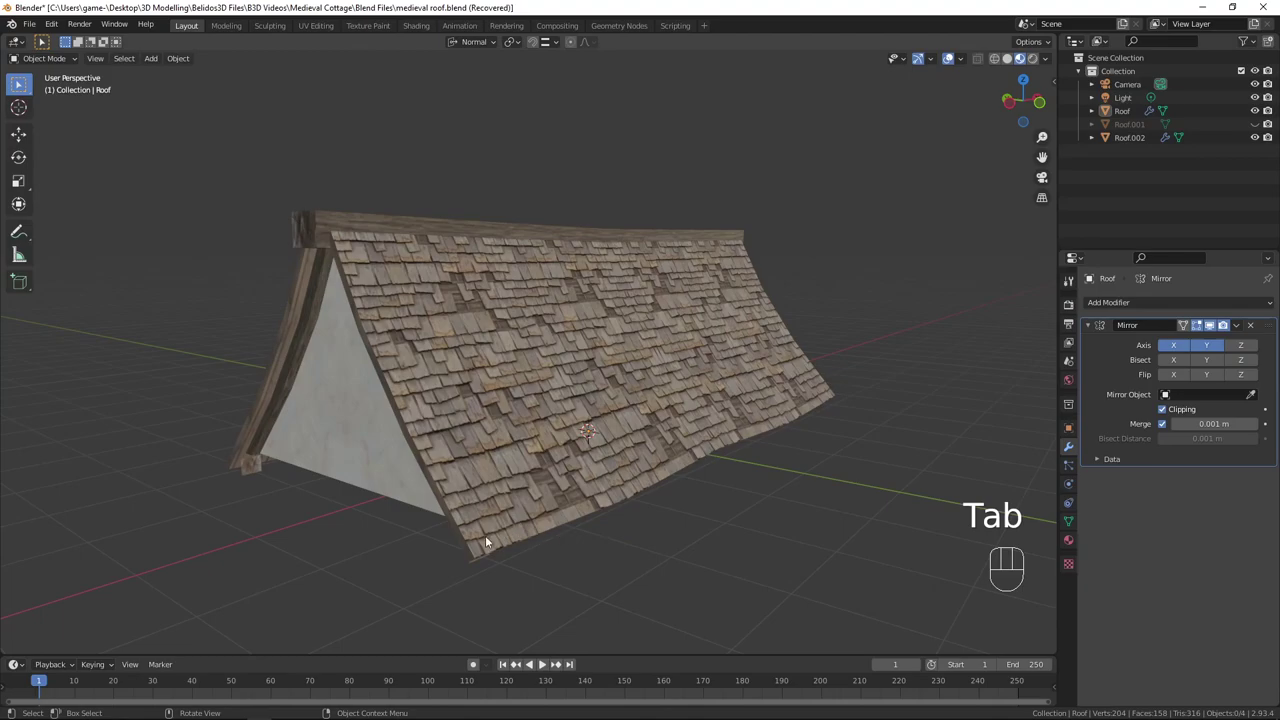
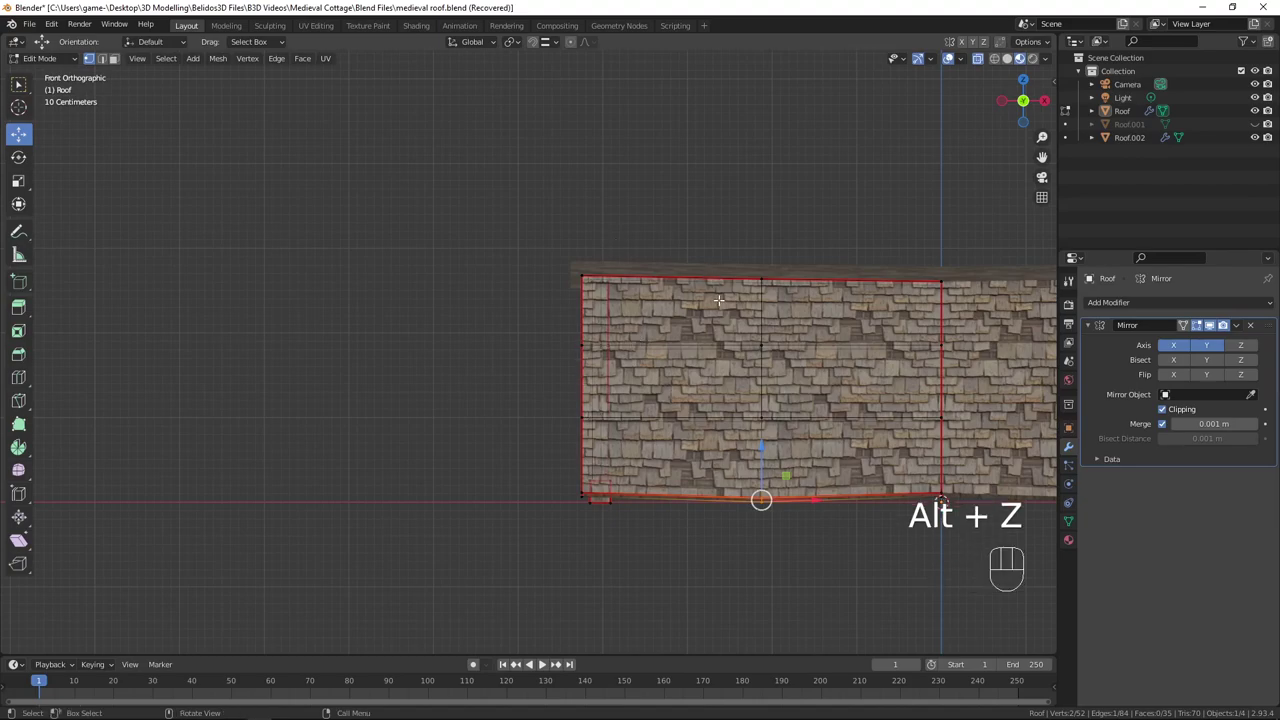
Step: Add the ridge beam Roof.002 to the selection and edit it together with the roof quarter
key(Tab)
click(610, 262)
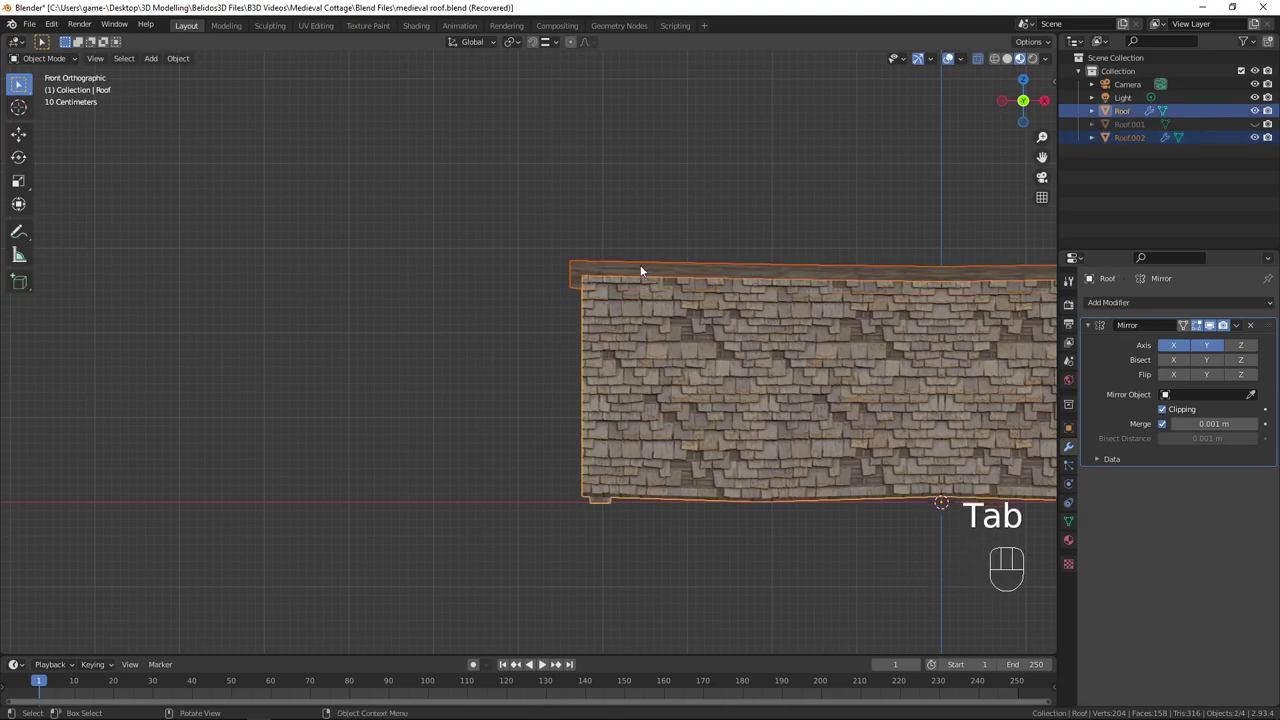
key(Tab)
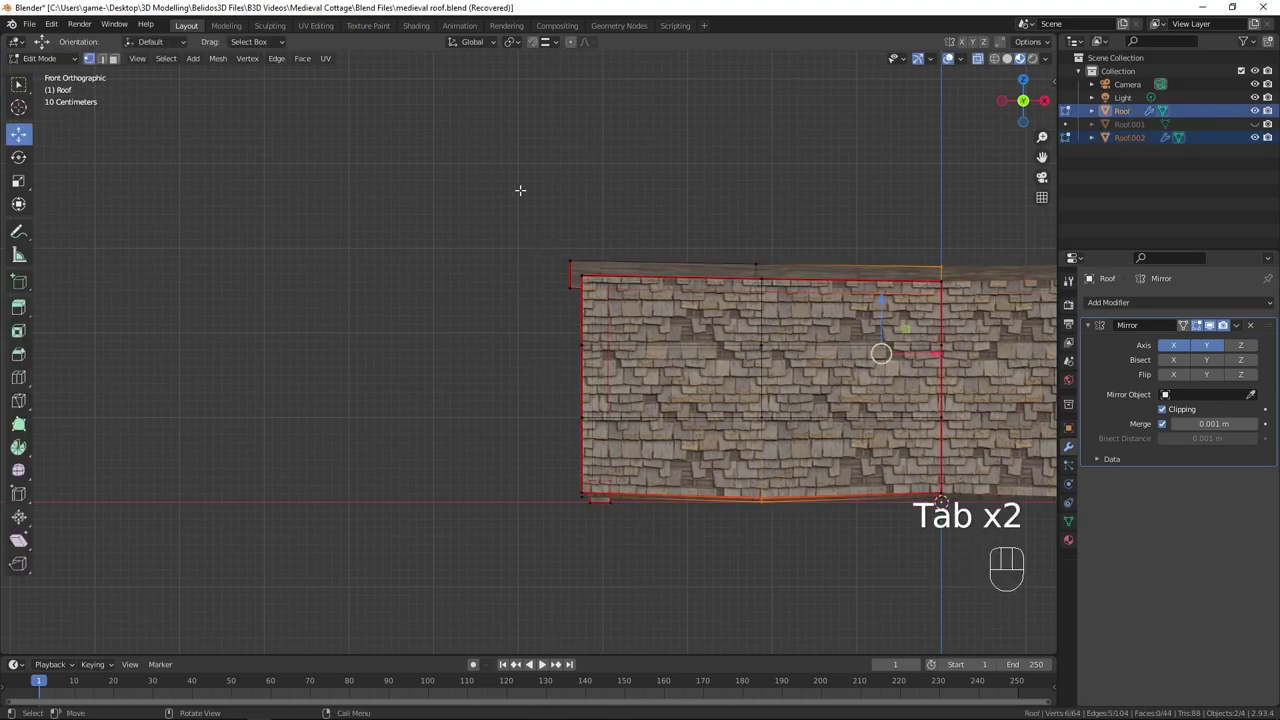